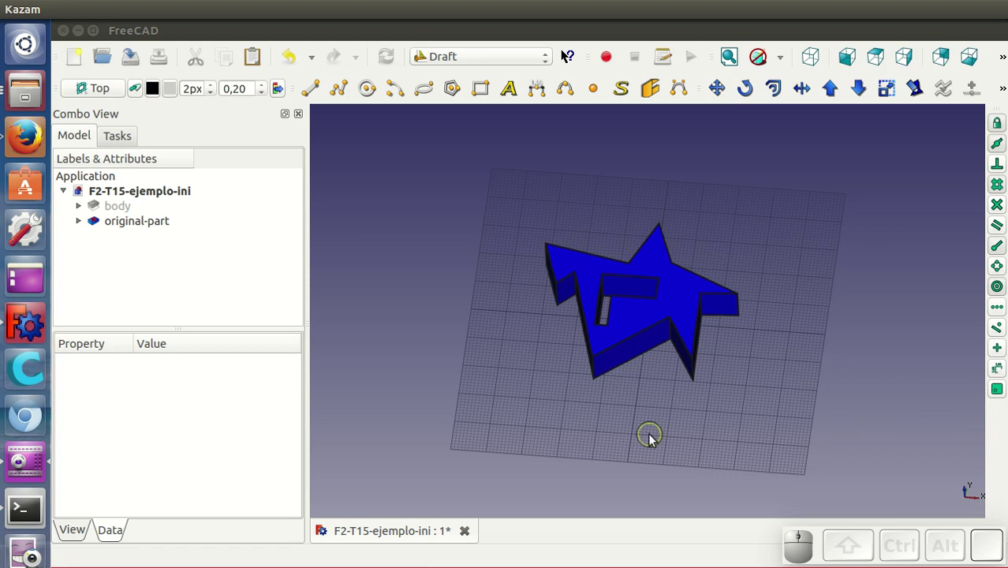
Step: Orbit and zoom the 3D view around the star part before inspecting the scene
{"action": "left_click_drag", "start_coordinate": [664, 427], "coordinate": [670, 406]}
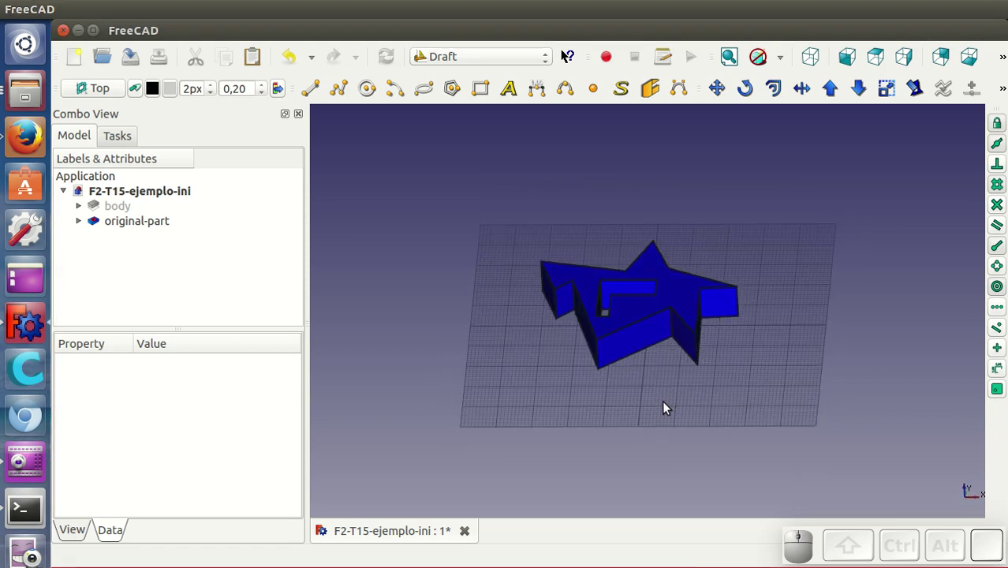
{"action": "scroll", "scroll_direction": "up", "scroll_amount": 3}
{"action": "scroll", "scroll_direction": "up", "scroll_amount": 3}
{"action": "left_click_drag", "start_coordinate": [670, 405], "coordinate": [690, 388]}
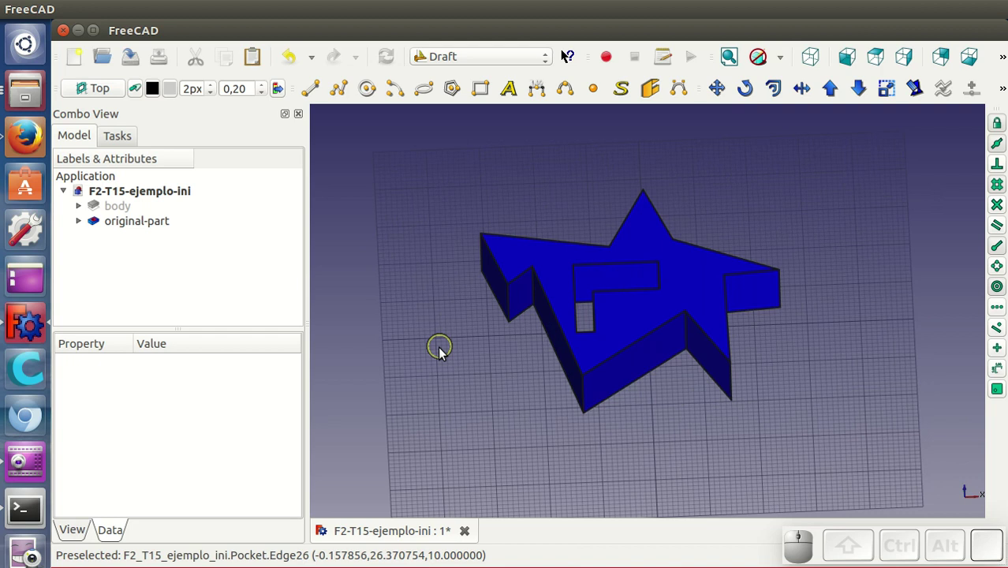
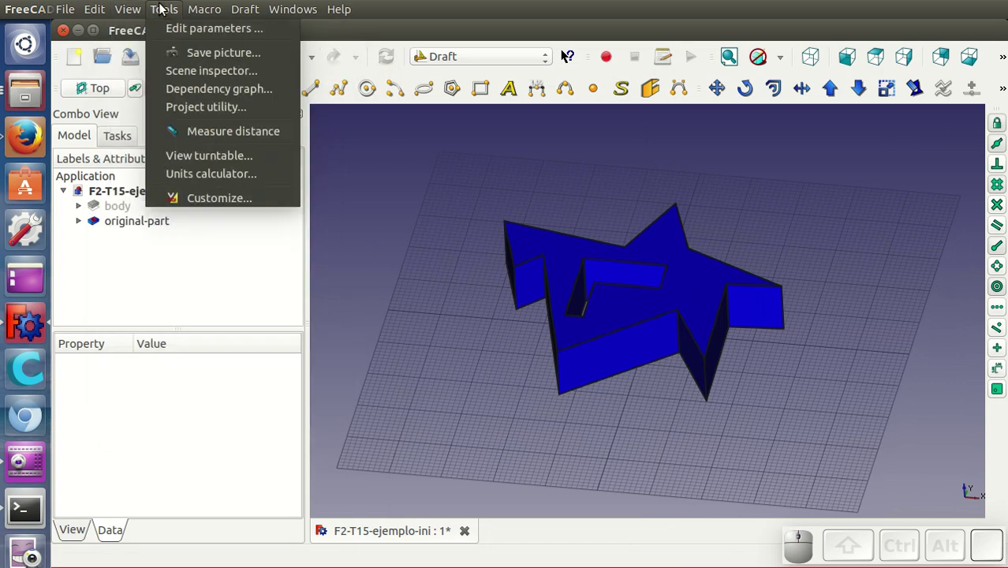
Step: View the dependency graph (original-part → top-sketch → body → body-sketch), close it and return to the star
{"action": "left_click", "coordinate": [187, 89]}
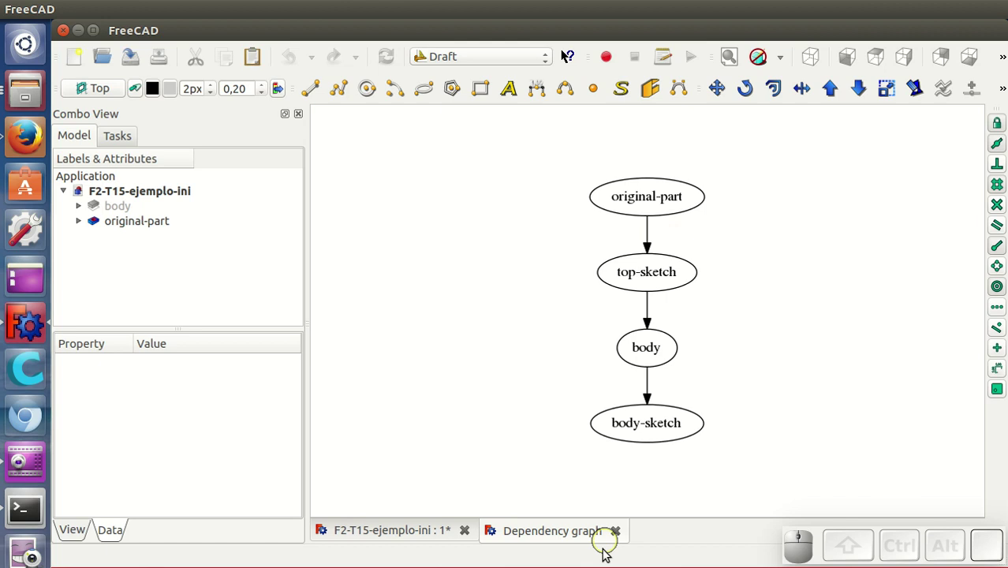
{"action": "left_click", "coordinate": [621, 531]}
{"action": "left_click_drag", "start_coordinate": [642, 409], "coordinate": [671, 416]}
{"action": "scroll", "scroll_direction": "down", "scroll_amount": 3}
{"action": "left_click_drag", "start_coordinate": [671, 416], "coordinate": [671, 415]}
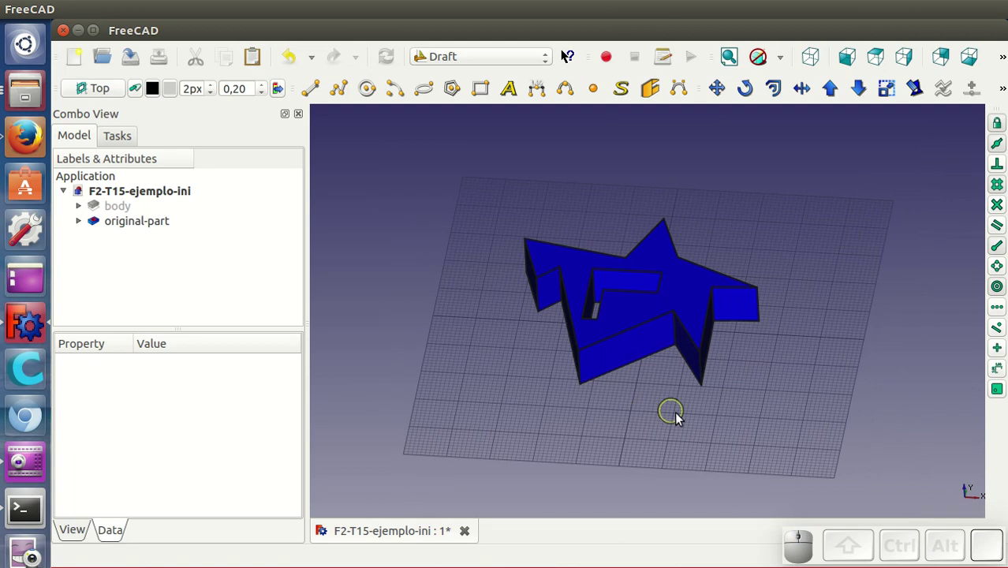
Step: Copy original-part with its dependent body and sketches and paste it as original-part001 / body001
{"action": "left_click", "coordinate": [685, 299]}
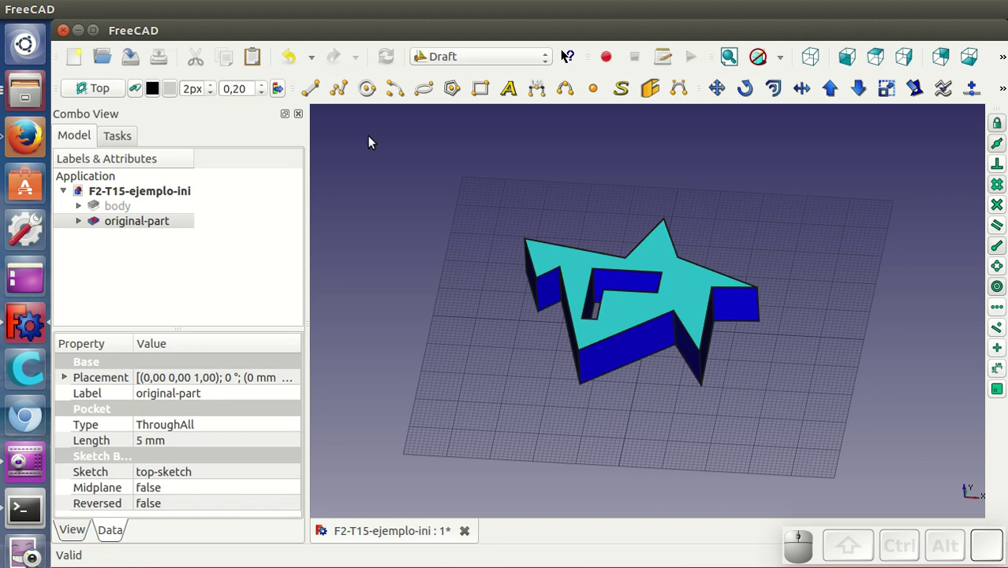
{"action": "left_click", "coordinate": [227, 64]}
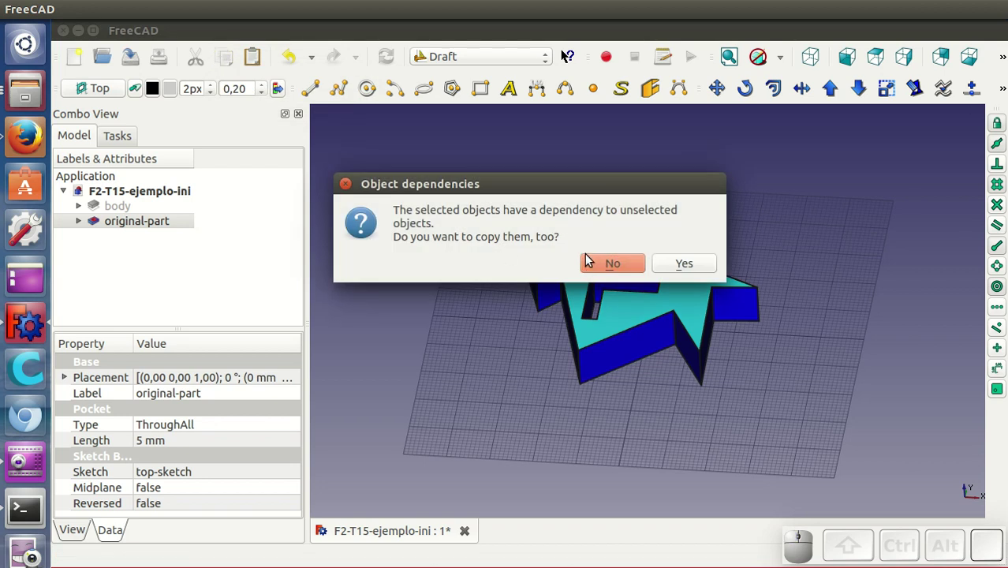
{"action": "left_click", "coordinate": [700, 270]}
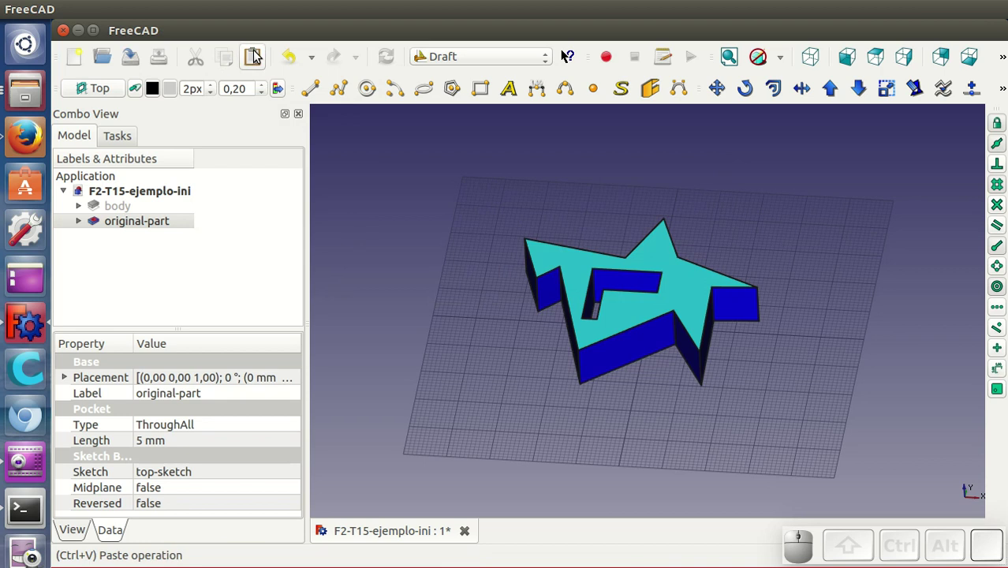
{"action": "left_click", "coordinate": [257, 56]}
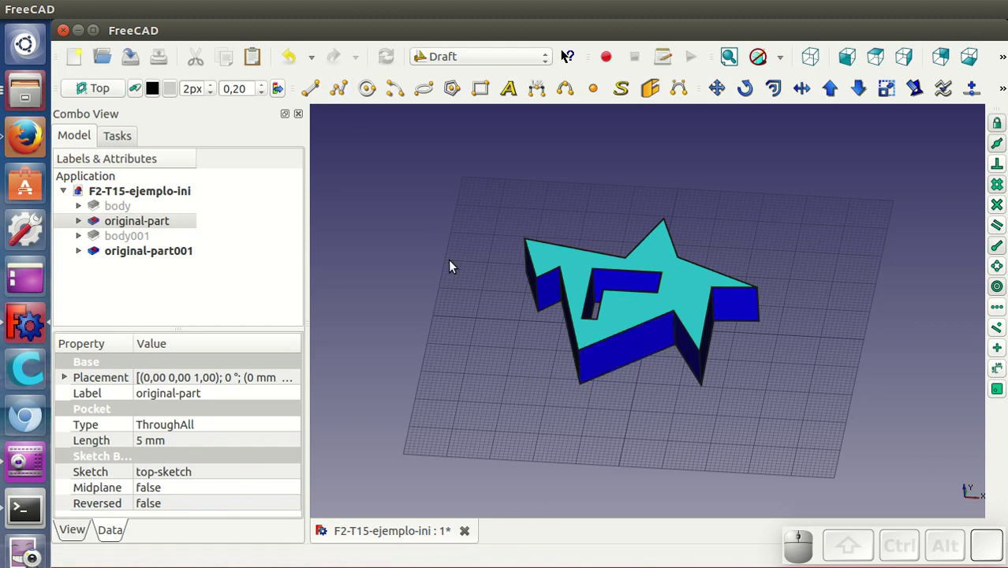
{"action": "left_click", "coordinate": [460, 290]}
{"action": "left_click", "coordinate": [137, 15]}
{"action": "left_click", "coordinate": [186, 90]}
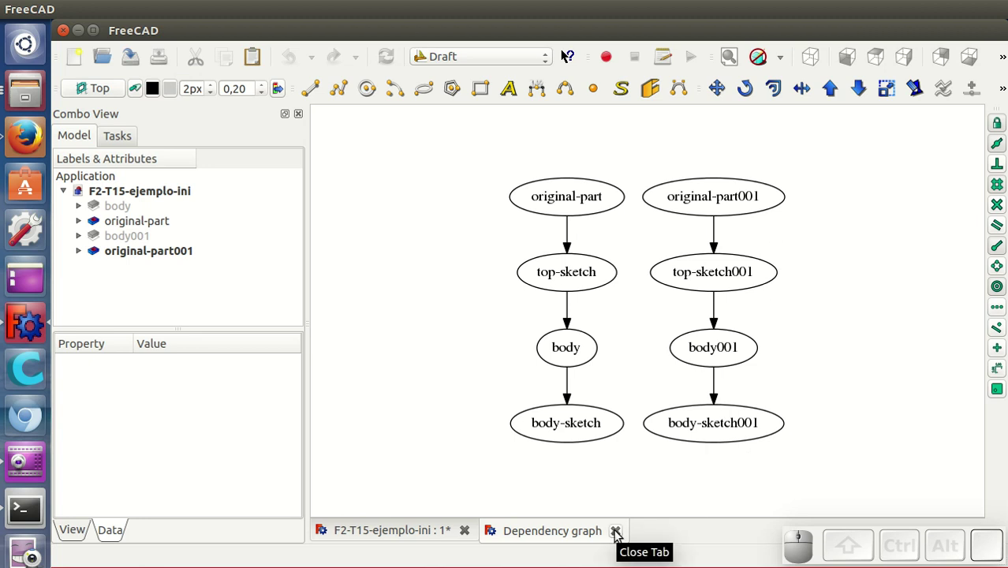
{"action": "left_click", "coordinate": [620, 534]}
{"action": "left_click", "coordinate": [428, 534]}
{"action": "left_click_drag", "start_coordinate": [595, 402], "coordinate": [608, 414]}
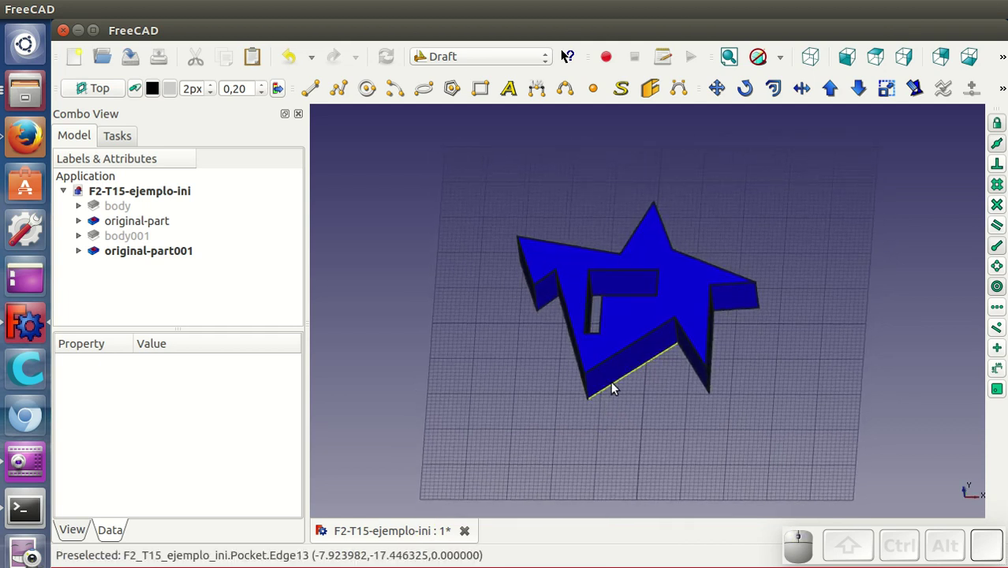
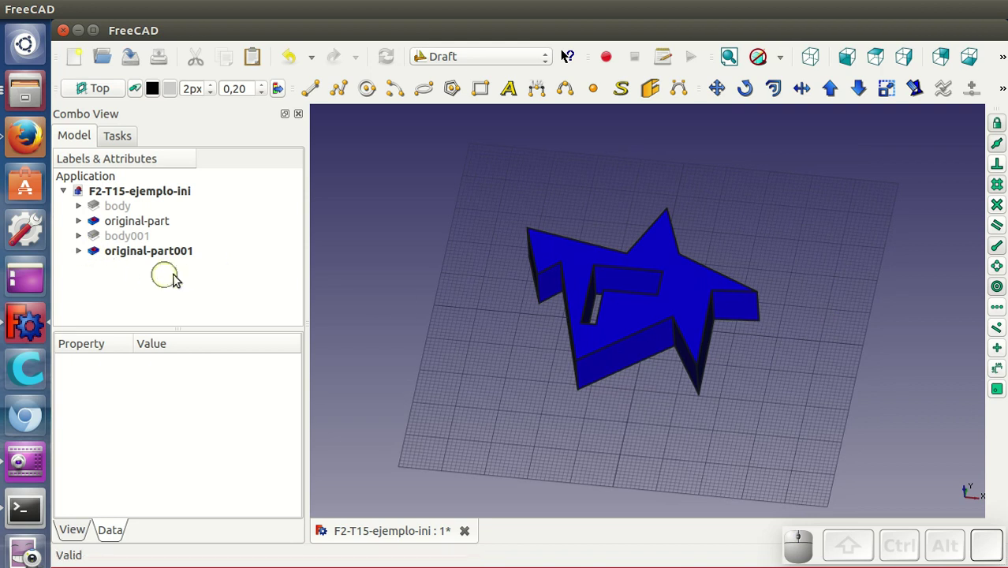
Step: Move body-sketch001 of the copy by relative X -64 mm with Draft Move
{"action": "left_click", "coordinate": [83, 241]}
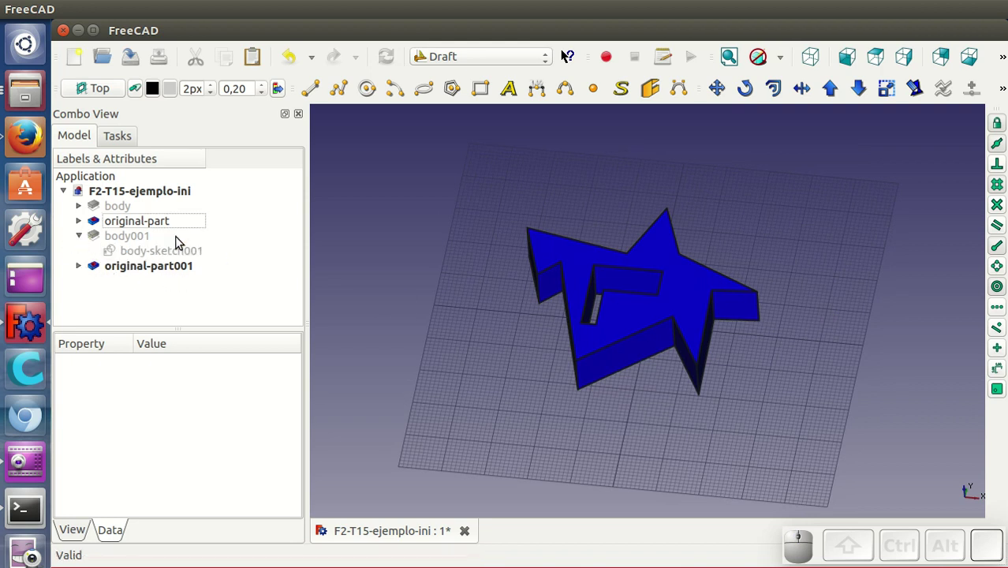
{"action": "left_click", "coordinate": [189, 258]}
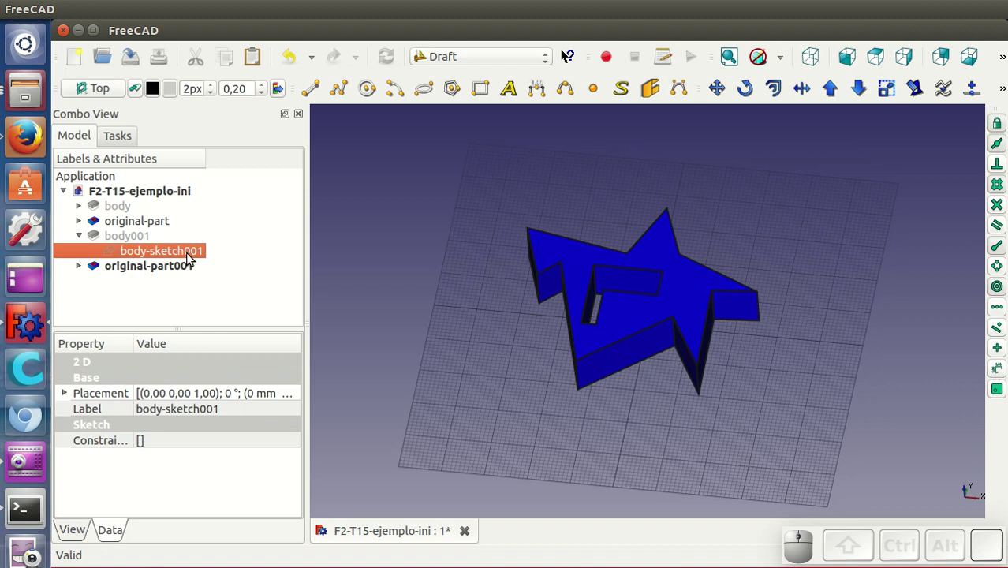
{"action": "key", "text": "space"}
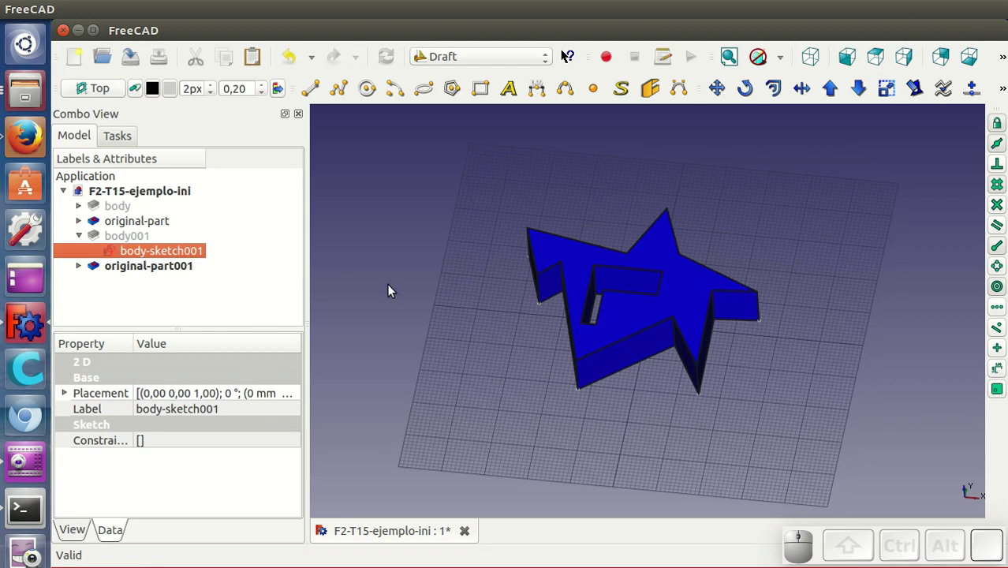
{"action": "left_click", "coordinate": [715, 91]}
{"action": "left_click", "coordinate": [756, 327]}
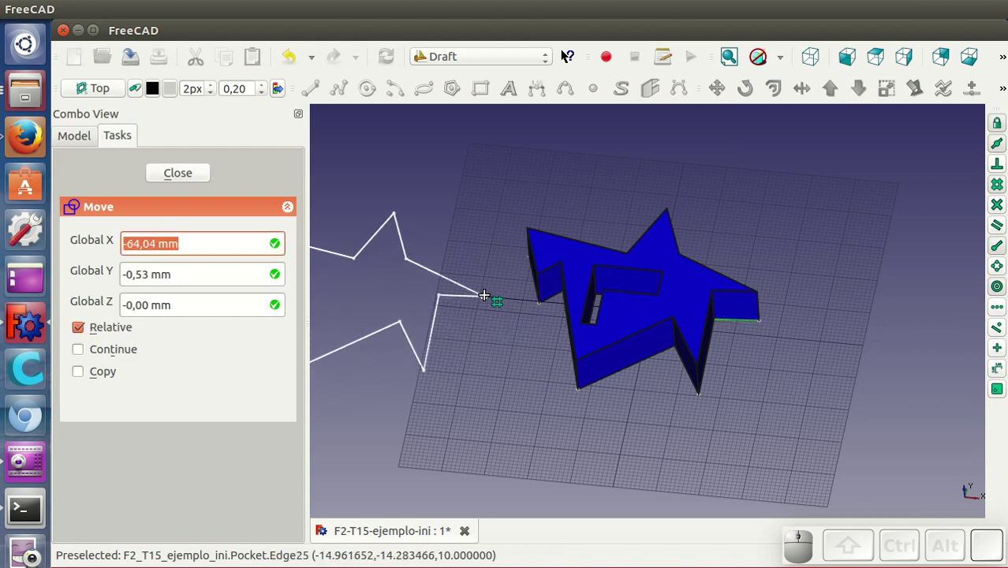
{"action": "left_click", "coordinate": [497, 300]}
{"action": "scroll", "scroll_direction": "down", "scroll_amount": 3}
{"action": "left_click", "coordinate": [185, 257]}
{"action": "key", "text": "space"}
Step: Inspect the two stars side by side and drag a vertex of body-sketch001 to reshape the copy's outline
{"action": "left_click", "coordinate": [80, 237]}
{"action": "left_click_drag", "start_coordinate": [599, 423], "coordinate": [699, 429]}
{"action": "scroll", "scroll_direction": "up", "scroll_amount": 3}
{"action": "middle_click", "coordinate": [677, 416]}
{"action": "scroll", "scroll_direction": "up", "scroll_amount": 3}
{"action": "left_click_drag", "start_coordinate": [655, 404], "coordinate": [614, 294]}
{"action": "left_click", "coordinate": [601, 279]}
{"action": "left_click", "coordinate": [82, 238]}
{"action": "left_click", "coordinate": [141, 254]}
{"action": "left_click_drag", "start_coordinate": [473, 236], "coordinate": [518, 223]}
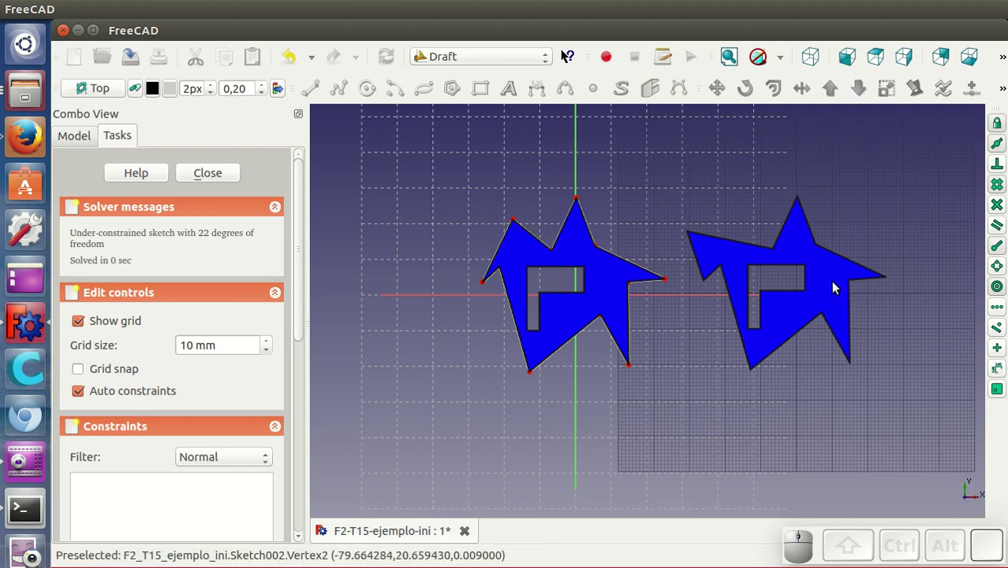
{"action": "left_click_drag", "start_coordinate": [520, 221], "coordinate": [546, 232]}
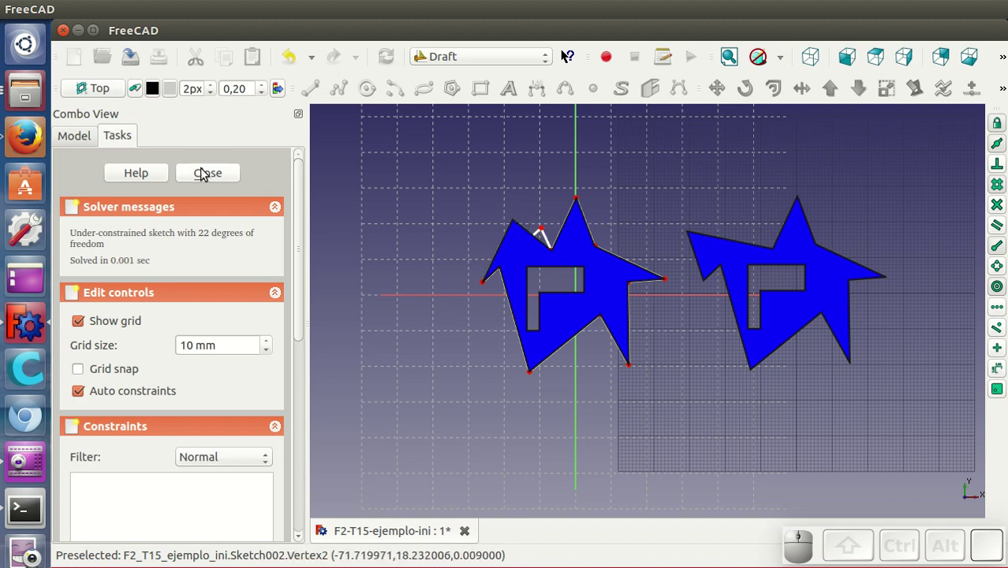
{"action": "left_click", "coordinate": [203, 174]}
{"action": "left_click_drag", "start_coordinate": [726, 440], "coordinate": [748, 378]}
{"action": "left_click_drag", "start_coordinate": [825, 379], "coordinate": [784, 406]}
{"action": "left_click_drag", "start_coordinate": [739, 393], "coordinate": [799, 324]}
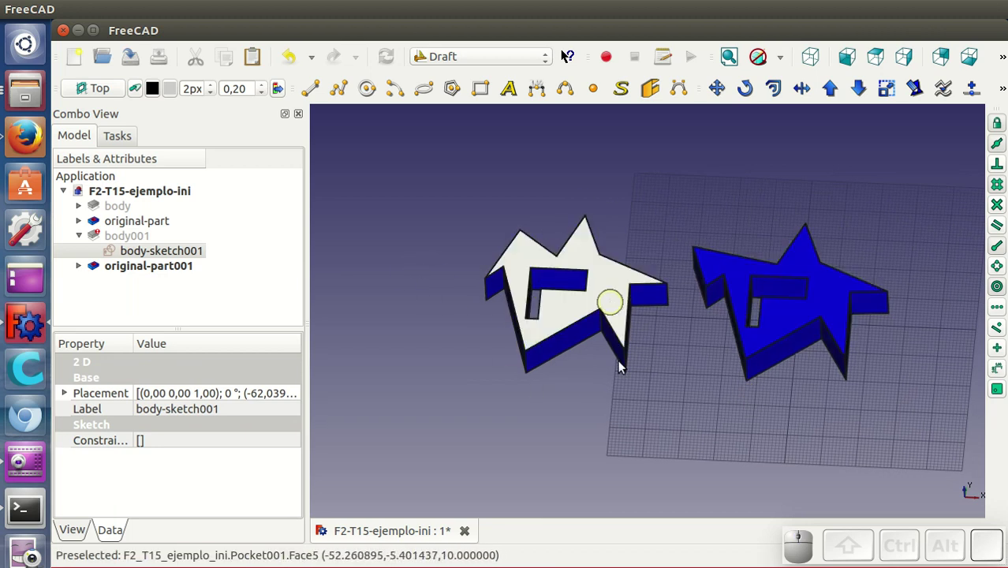
{"action": "left_click_drag", "start_coordinate": [651, 441], "coordinate": [665, 440]}
{"action": "left_click_drag", "start_coordinate": [724, 445], "coordinate": [624, 420]}
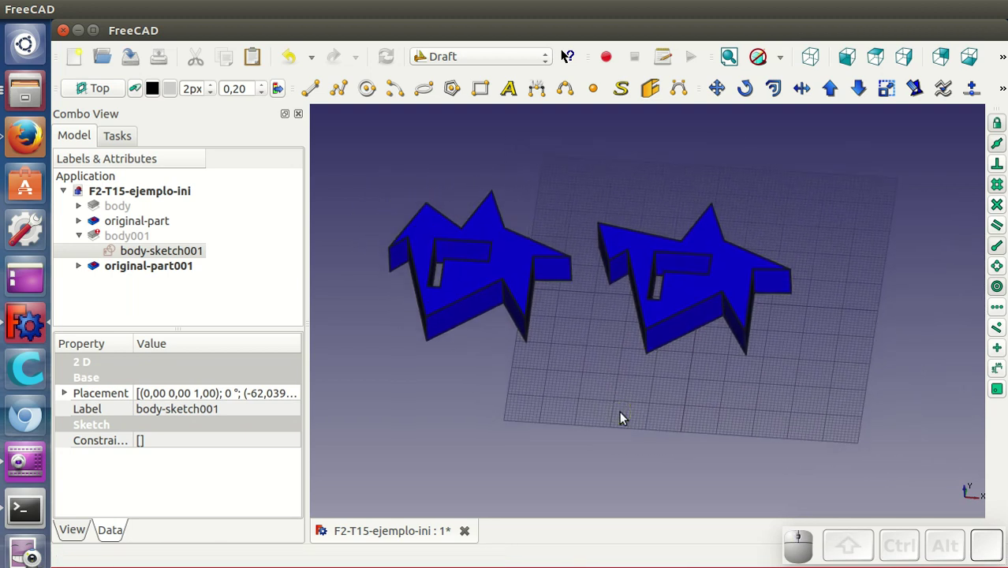
{"action": "left_click", "coordinate": [83, 238]}
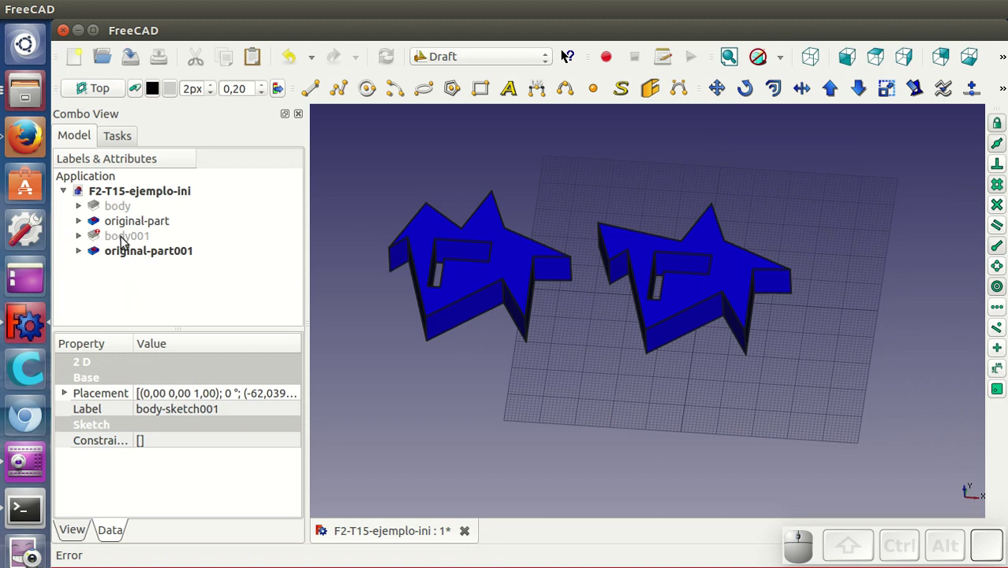
{"action": "left_click", "coordinate": [698, 292]}
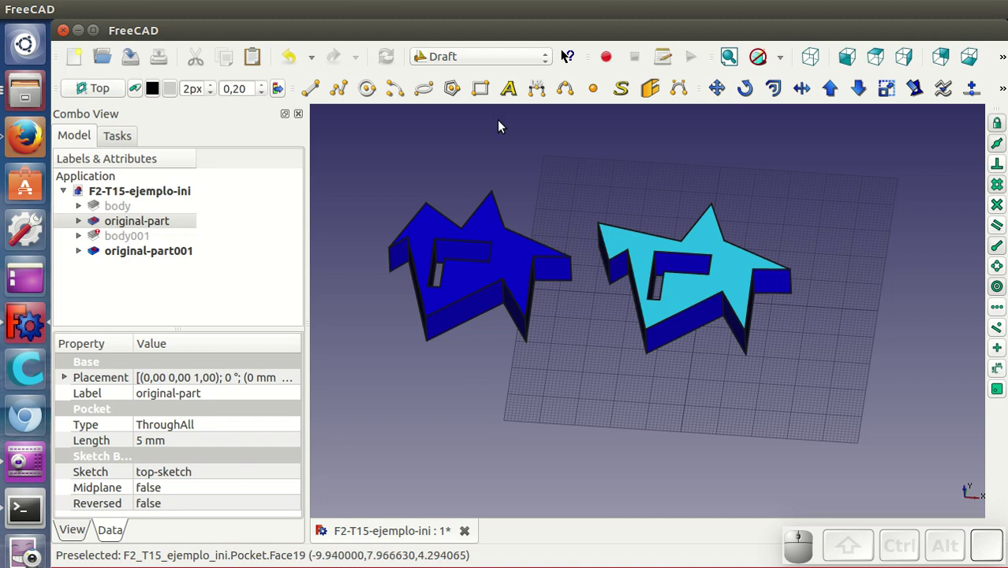
Step: In the Part workbench create a simple solid copy original-part002, then return to Draft
{"action": "left_click", "coordinate": [471, 61]}
{"action": "left_click", "coordinate": [462, 212]}
{"action": "left_click", "coordinate": [246, 10]}
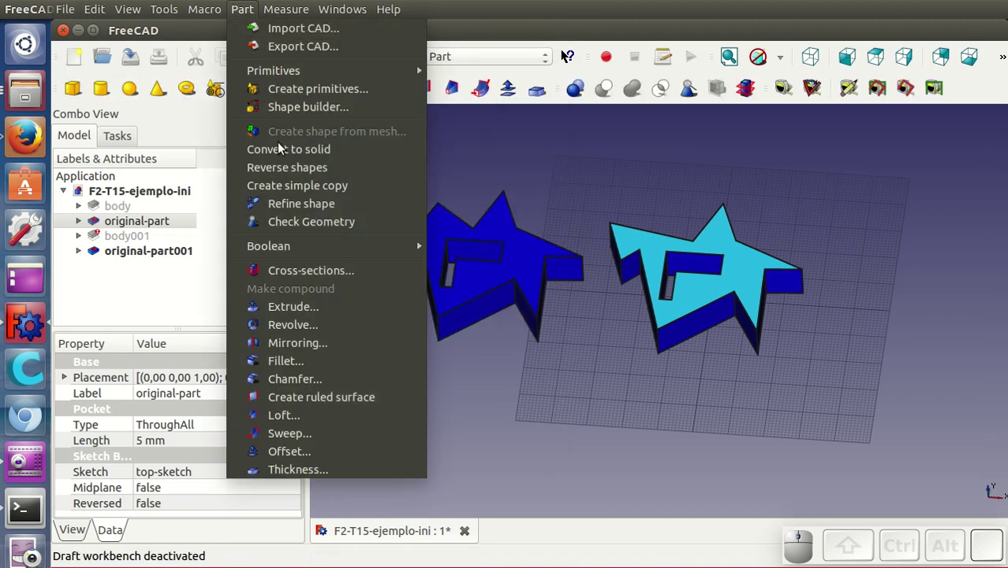
{"action": "left_click", "coordinate": [297, 187]}
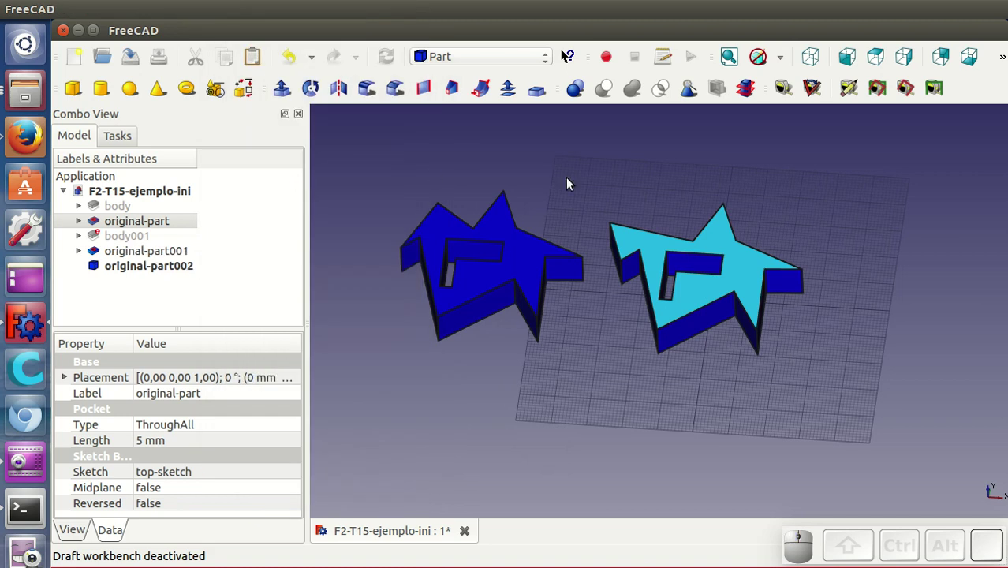
{"action": "left_click", "coordinate": [133, 268]}
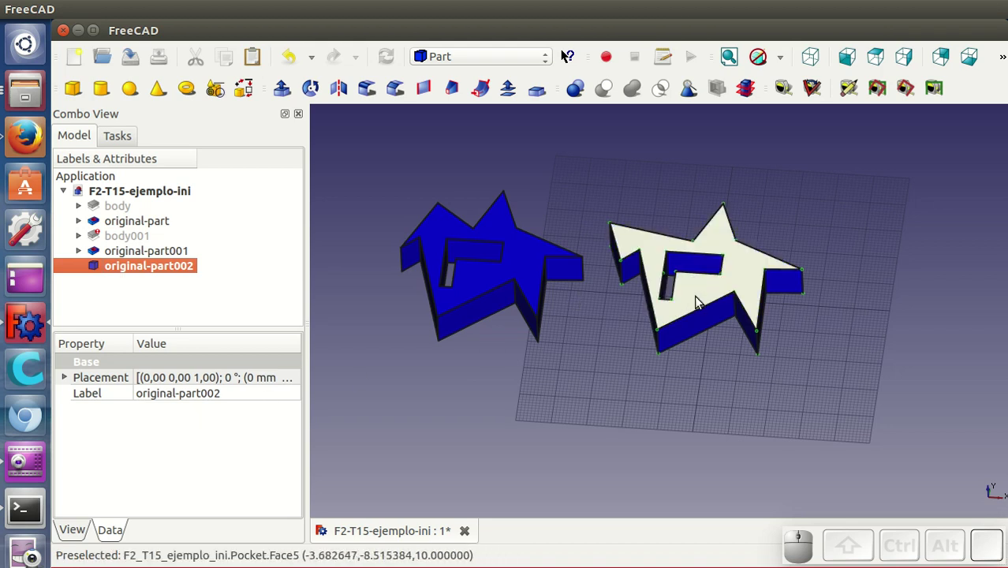
{"action": "left_click", "coordinate": [495, 69]}
{"action": "left_click", "coordinate": [489, 88]}
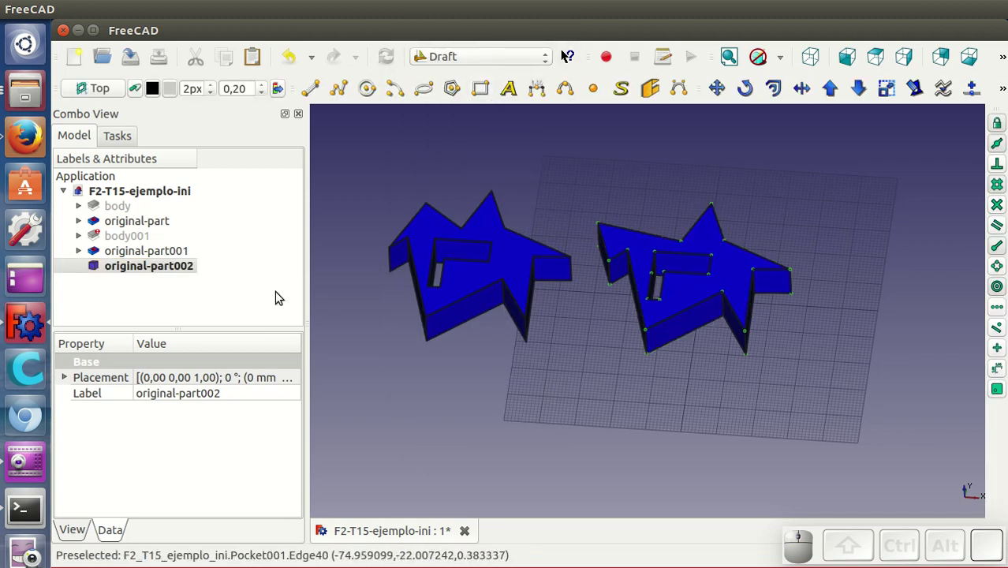
Step: Move original-part002 to the right of the others, forming a row of three blue stars
{"action": "left_click", "coordinate": [177, 270]}
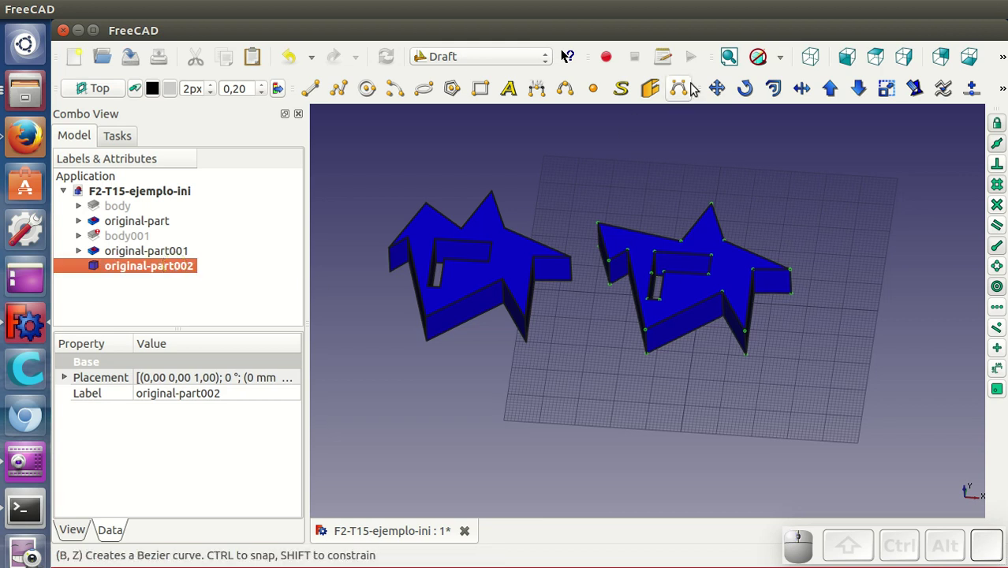
{"action": "left_click", "coordinate": [724, 87]}
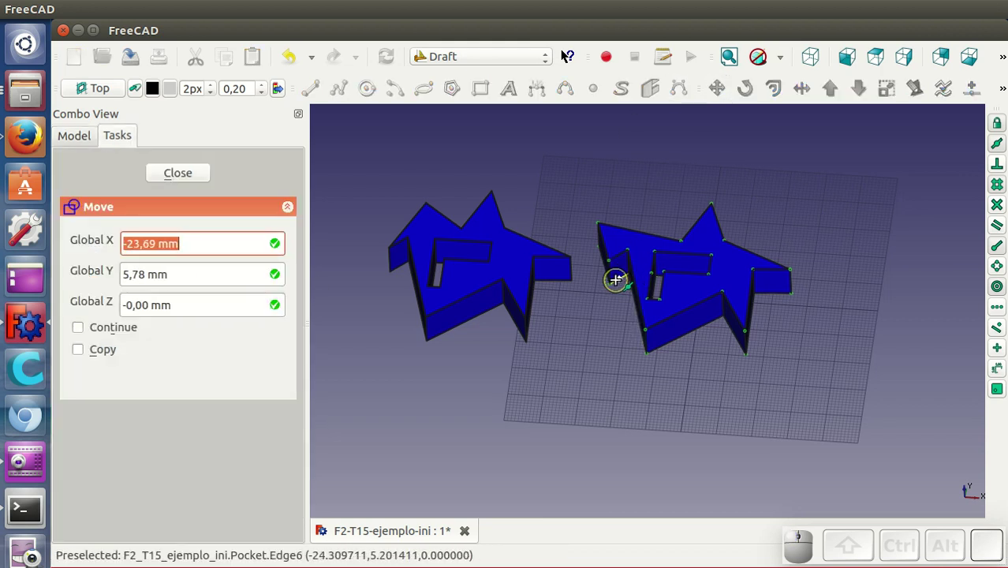
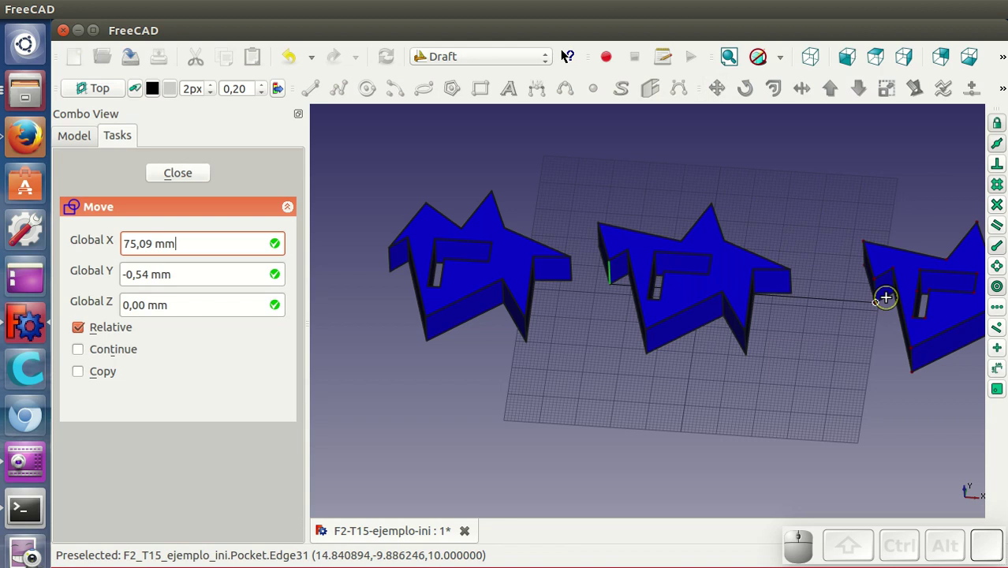
{"action": "left_click", "coordinate": [861, 302]}
{"action": "scroll", "scroll_direction": "down", "scroll_amount": 3}
{"action": "left_click_drag", "start_coordinate": [799, 377], "coordinate": [718, 408]}
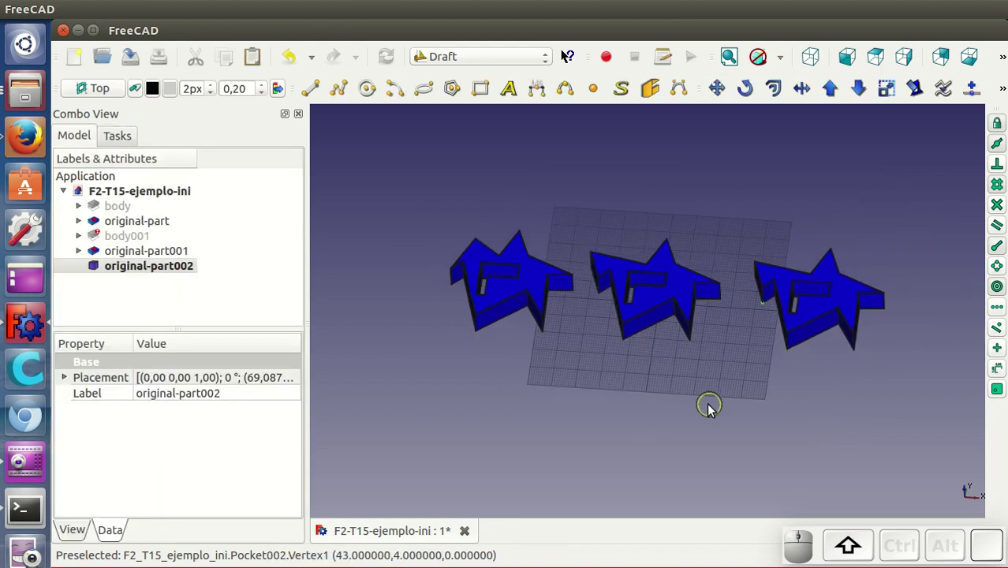
{"action": "scroll", "scroll_direction": "up", "scroll_amount": 3}
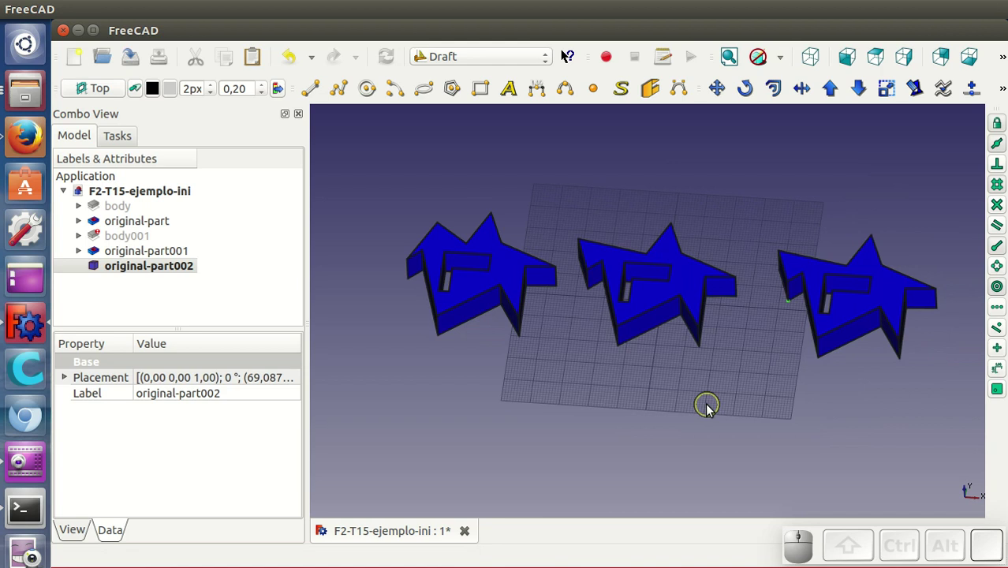
{"action": "left_click_drag", "start_coordinate": [702, 440], "coordinate": [686, 430]}
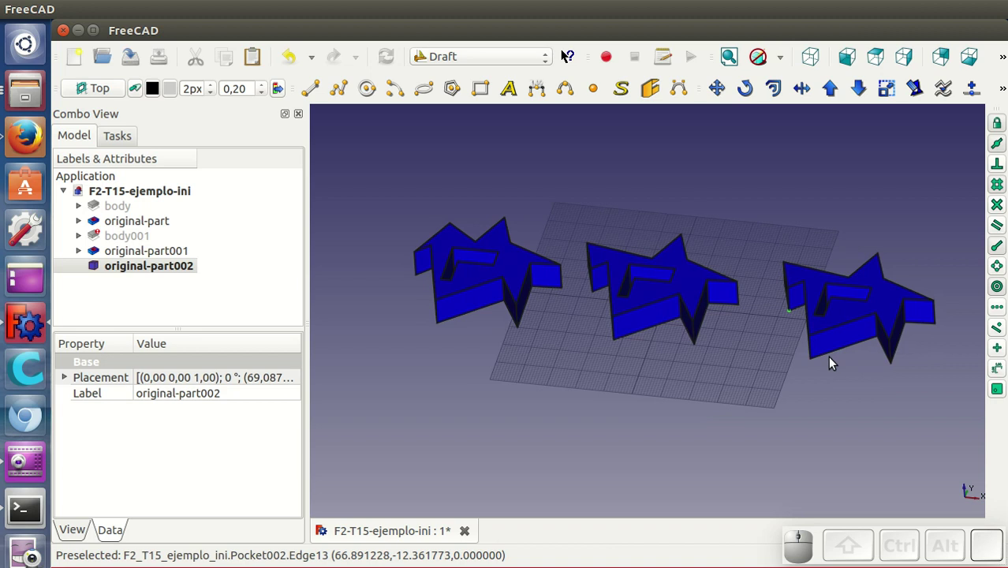
{"action": "middle_click", "coordinate": [647, 372]}
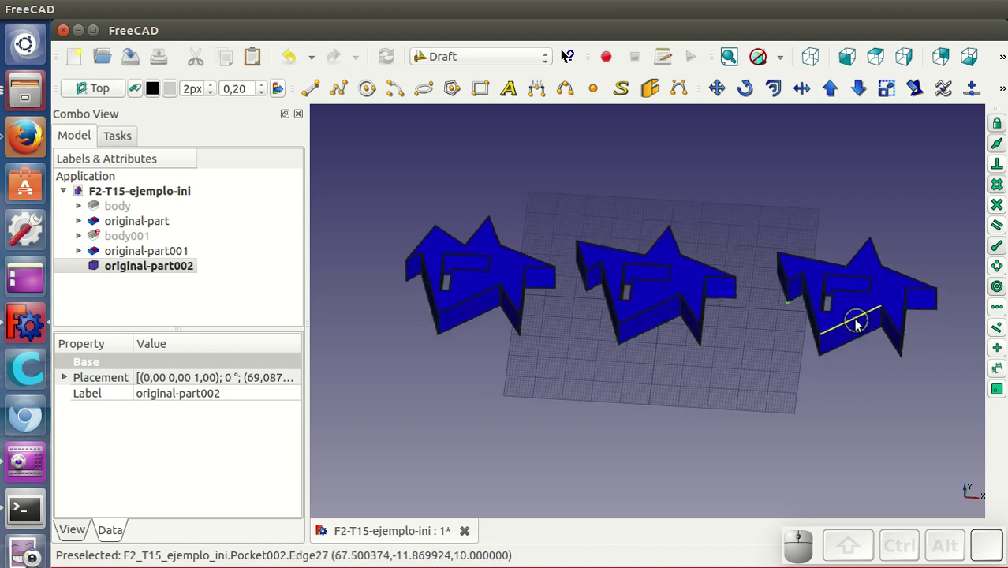
{"action": "left_click", "coordinate": [176, 15]}
{"action": "left_click", "coordinate": [192, 91]}
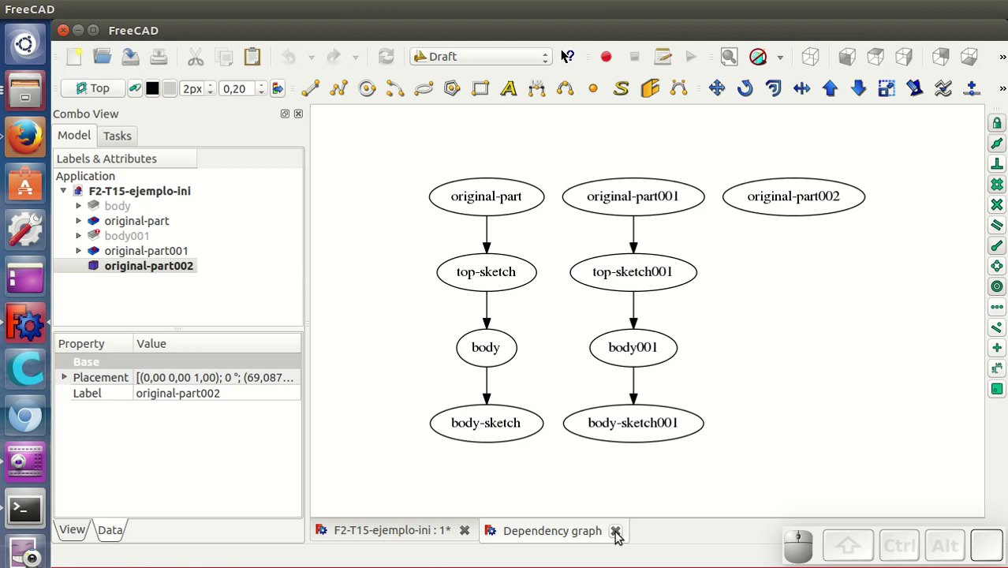
{"action": "left_click", "coordinate": [621, 535]}
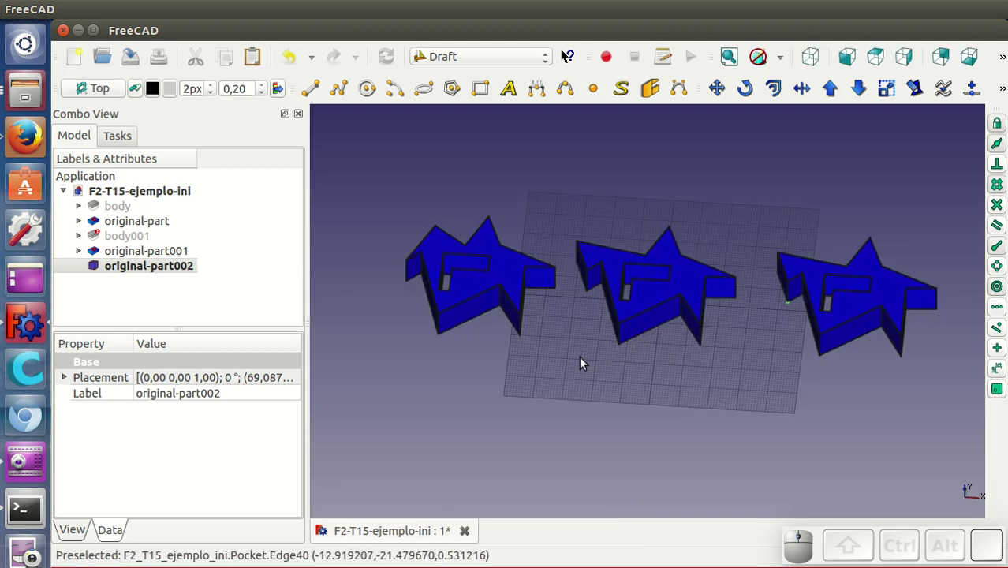
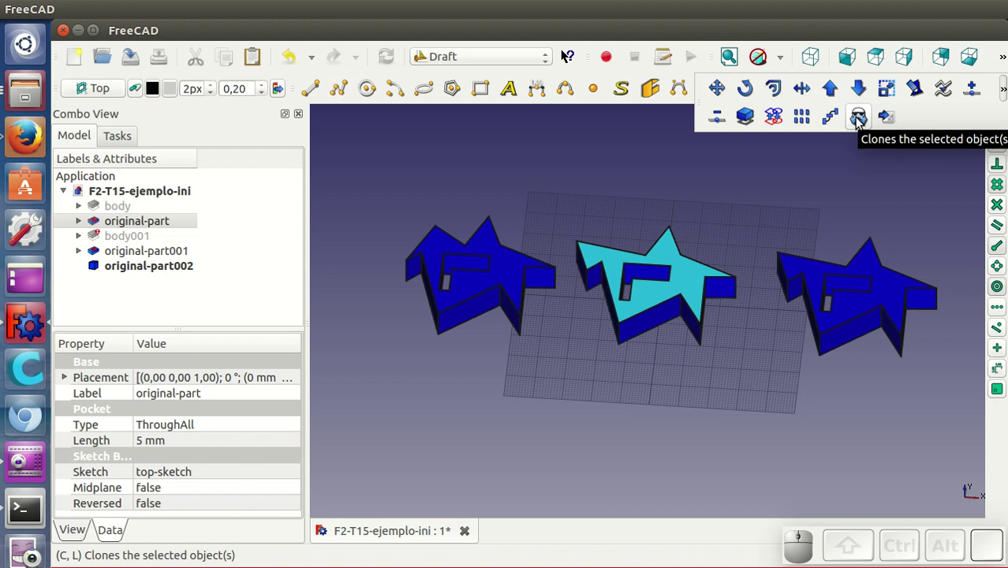
Step: Create a Draft Clone of original-part and bring up its tree actions for renaming
{"action": "left_click", "coordinate": [860, 125]}
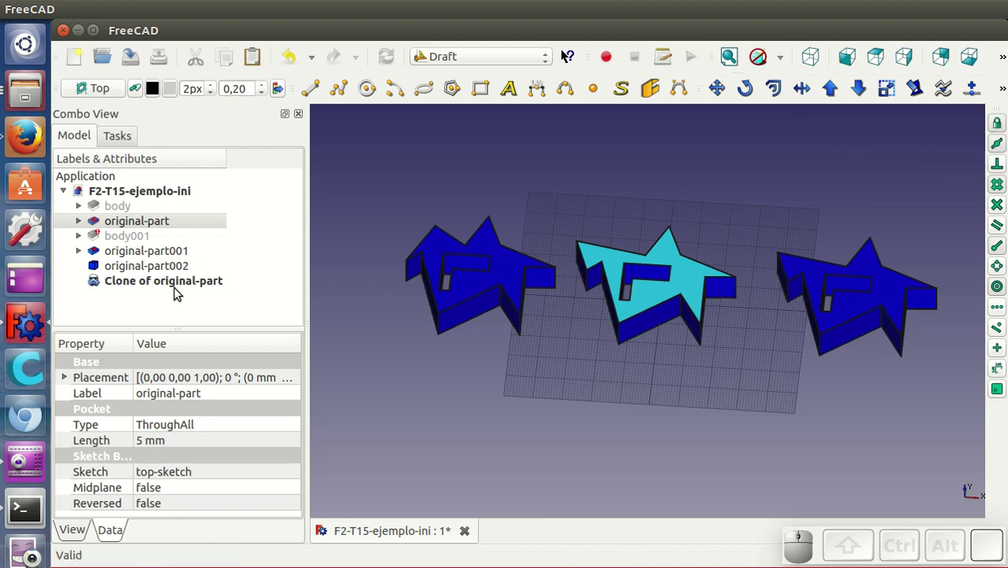
{"action": "left_click", "coordinate": [175, 288]}
{"action": "right_click", "coordinate": [175, 288]}
Step: Rename the clone to clone-1 and move it below-left of the row of stars
{"action": "left_click", "coordinate": [232, 552]}
{"action": "key", "text": "Return"}
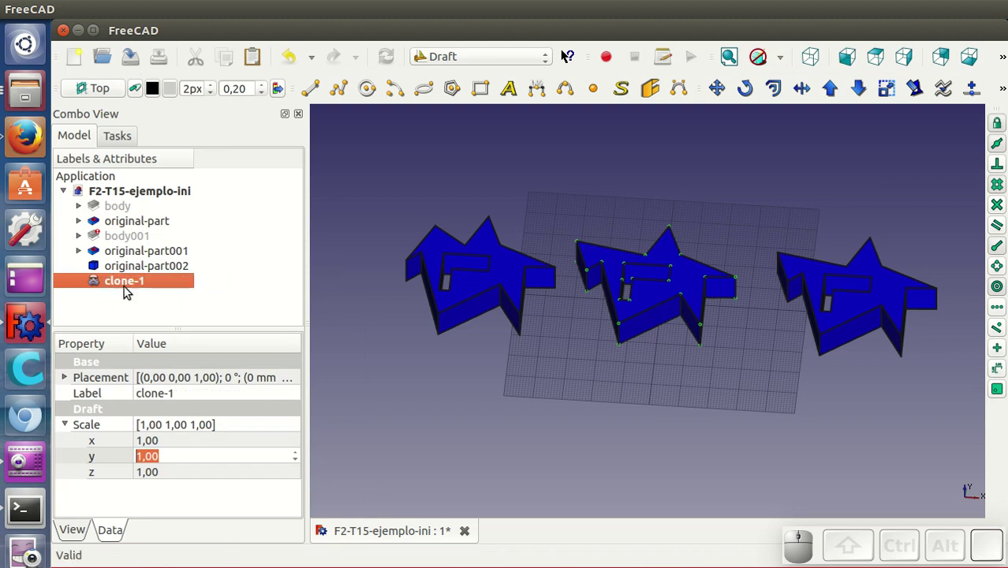
{"action": "left_click", "coordinate": [108, 283]}
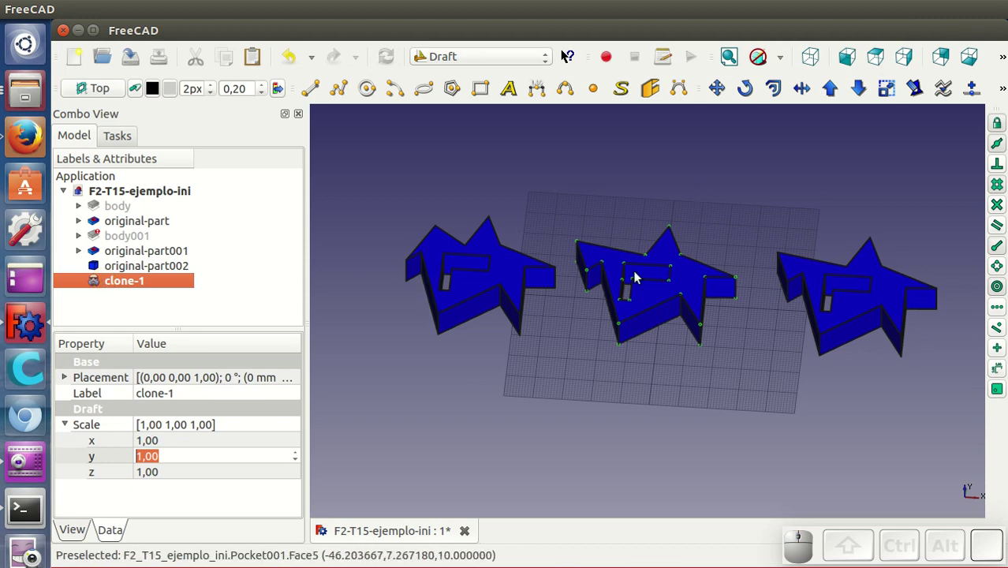
{"action": "left_click", "coordinate": [717, 92]}
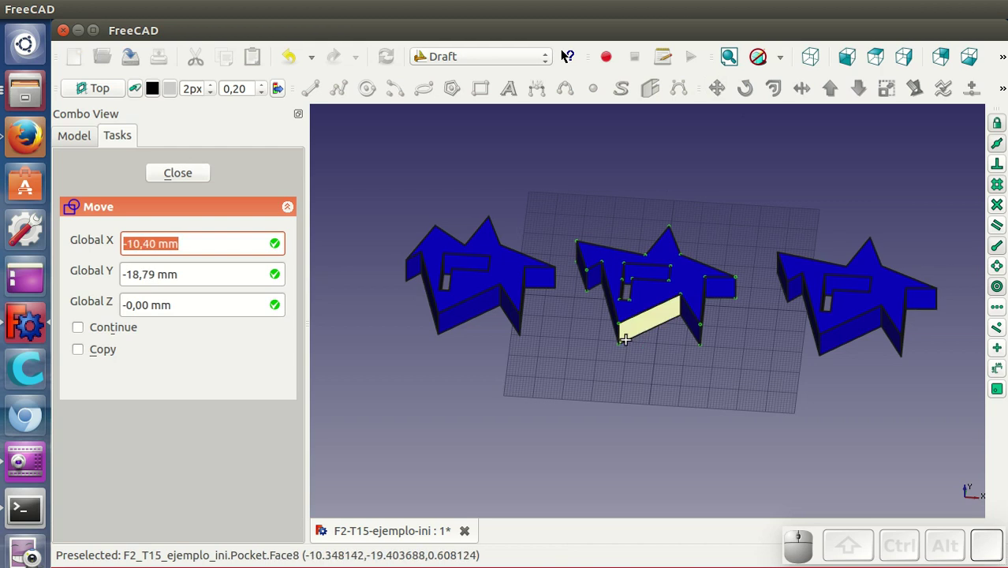
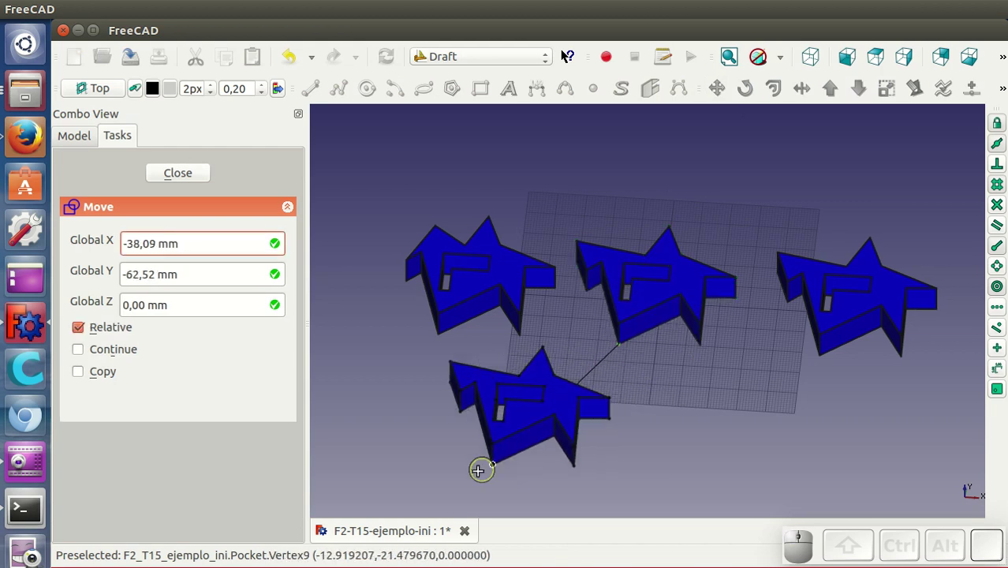
{"action": "left_click", "coordinate": [423, 497]}
{"action": "left_click_drag", "start_coordinate": [655, 421], "coordinate": [707, 375]}
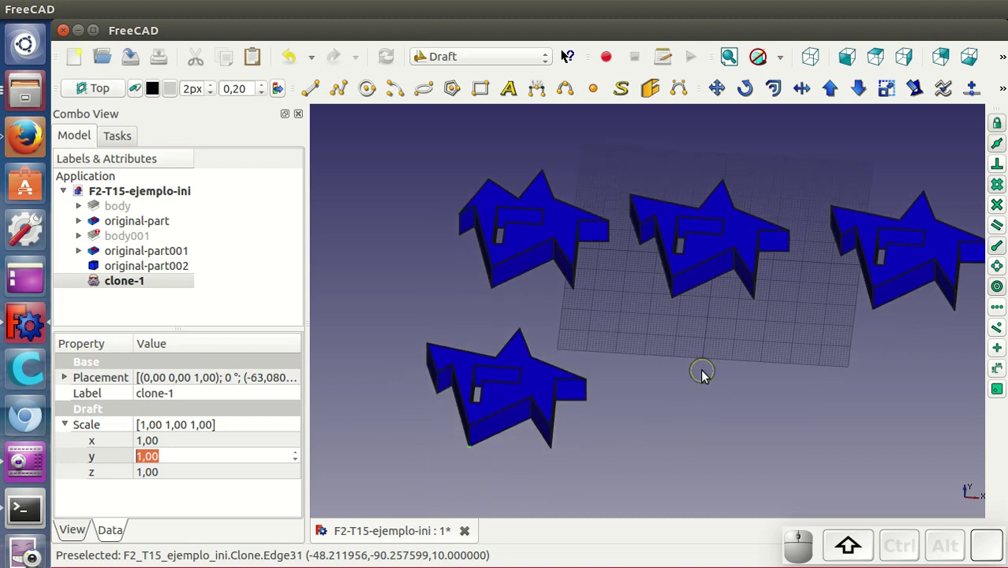
{"action": "left_click", "coordinate": [168, 8]}
{"action": "left_click", "coordinate": [190, 100]}
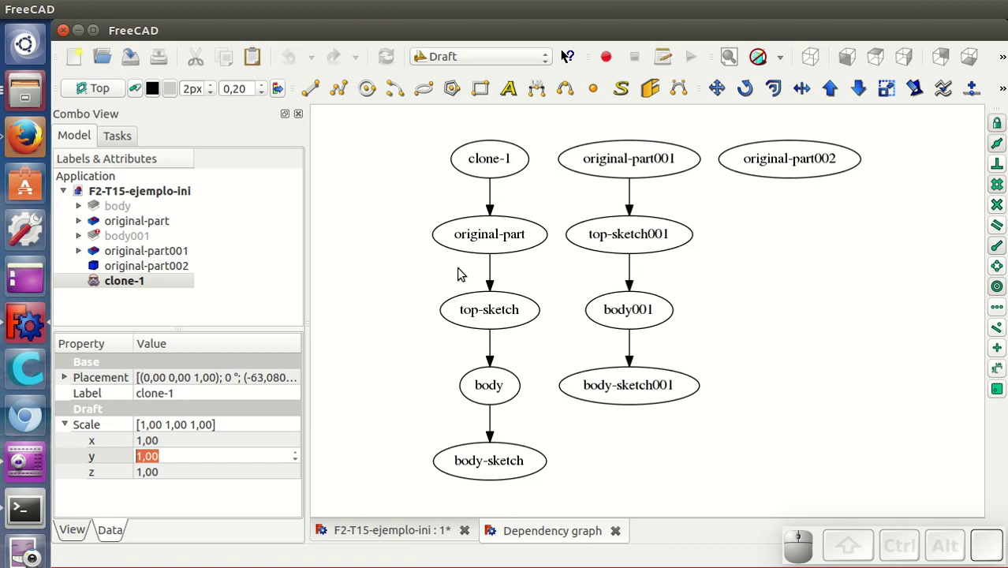
{"action": "left_click", "coordinate": [620, 535]}
{"action": "middle_click", "coordinate": [692, 369]}
{"action": "left_click", "coordinate": [716, 255]}
{"action": "middle_click", "coordinate": [853, 322]}
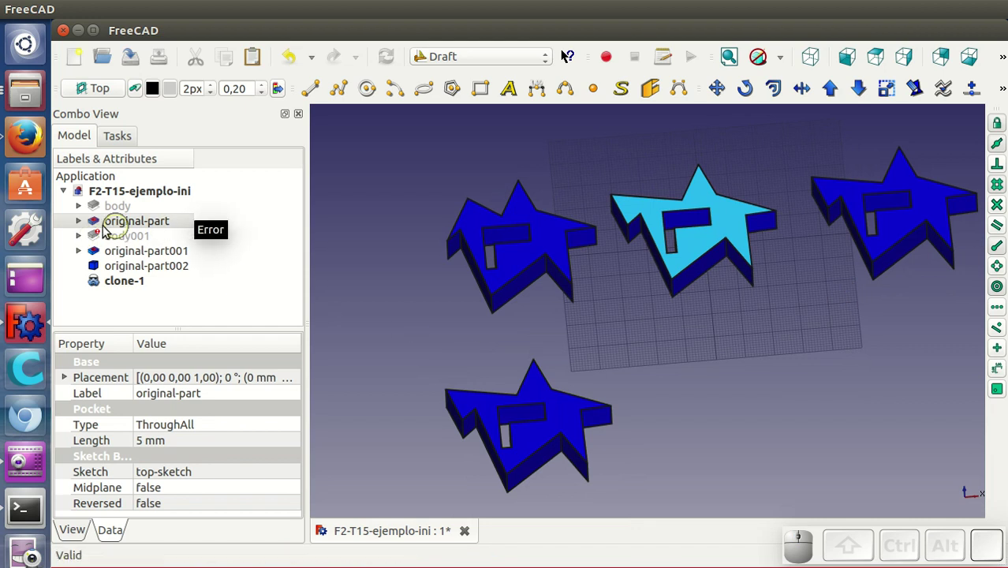
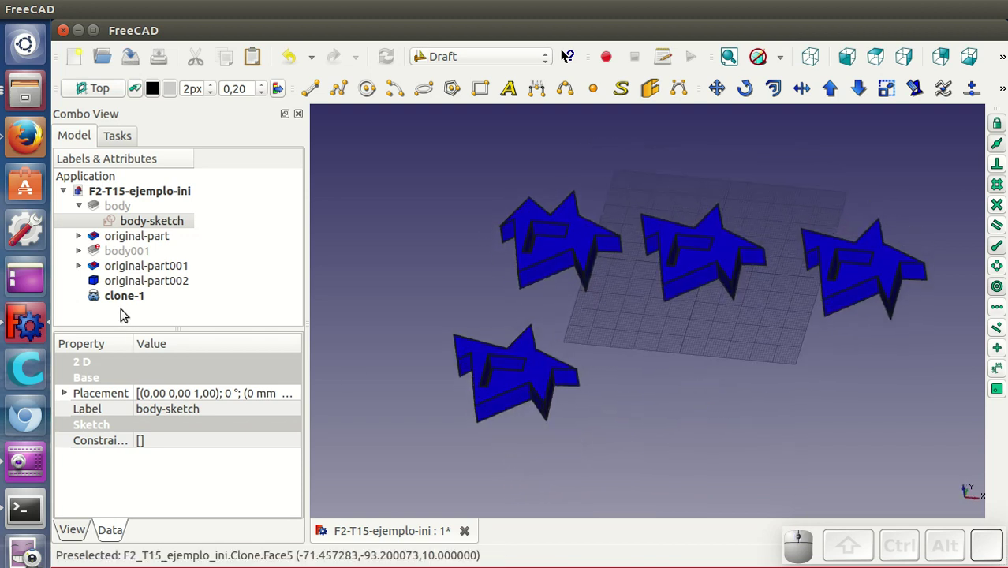
Step: Check that clone-1 follows the L-shaped opening edit, then select original-part to view its pocket
{"action": "left_click", "coordinate": [126, 296]}
{"action": "left_click", "coordinate": [67, 428]}
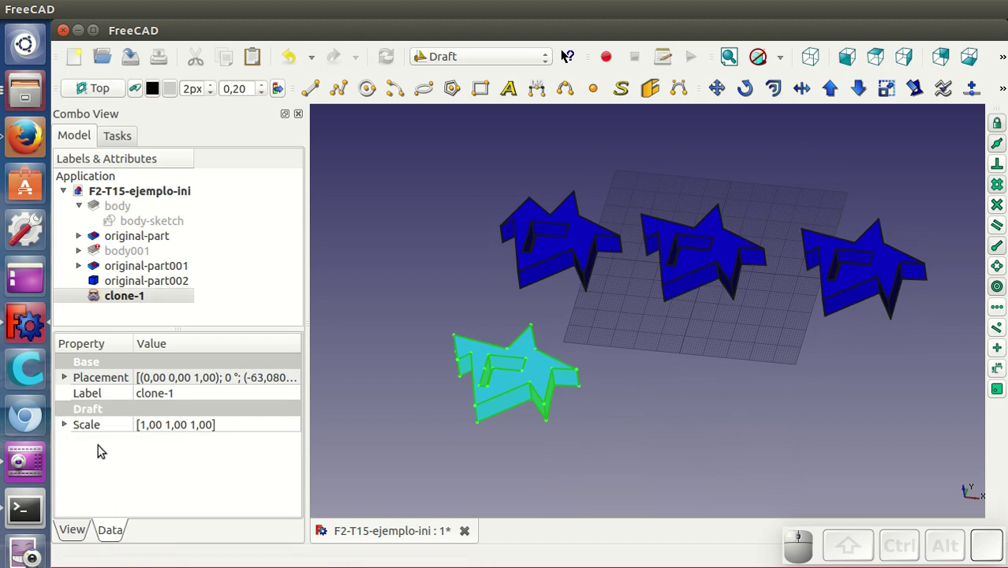
{"action": "left_click", "coordinate": [710, 407]}
{"action": "left_click_drag", "start_coordinate": [699, 415], "coordinate": [743, 275]}
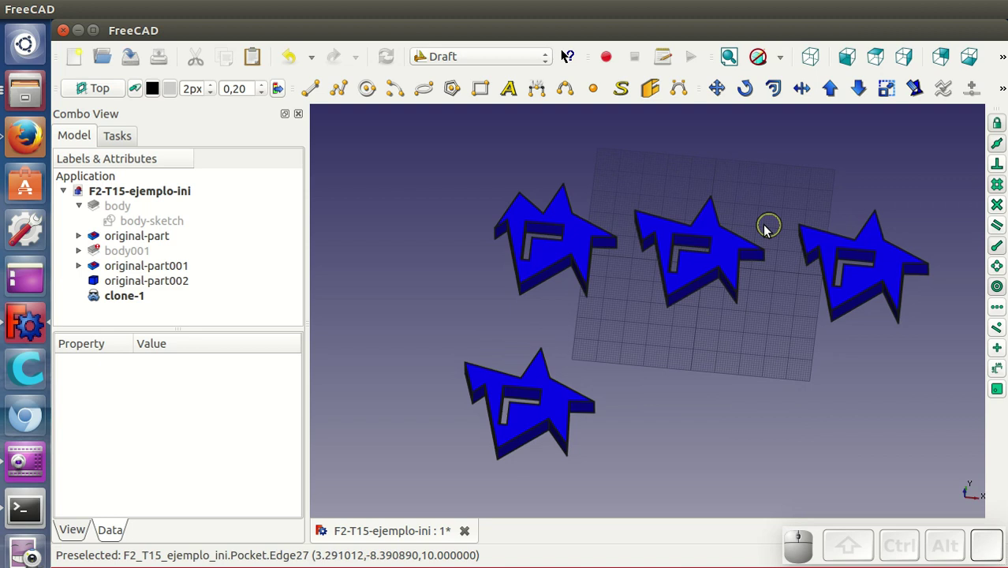
{"action": "left_click", "coordinate": [734, 247]}
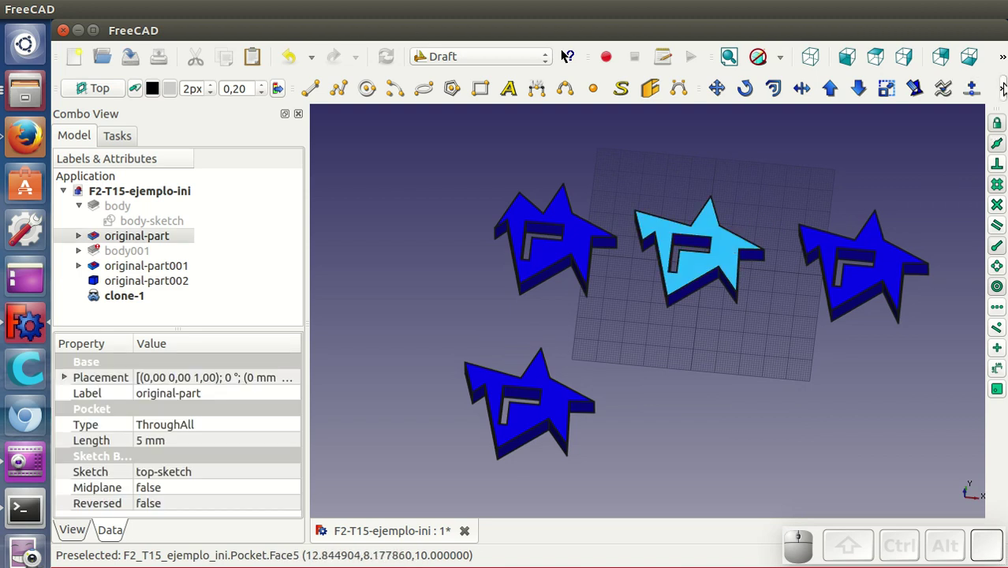
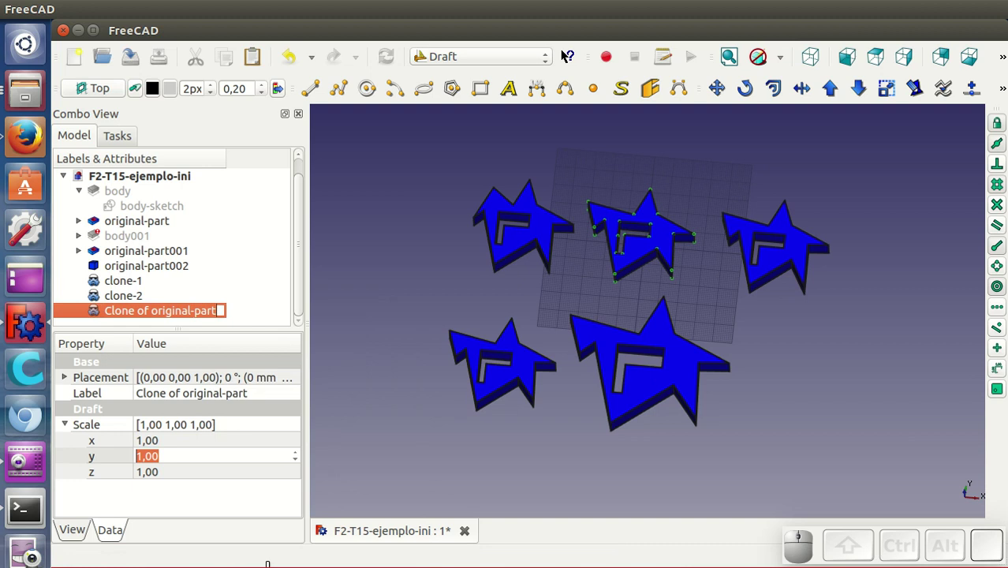
Step: Name the new clone clone-3 and set its Scale x and y to 0,50
{"action": "key", "text": "Return"}
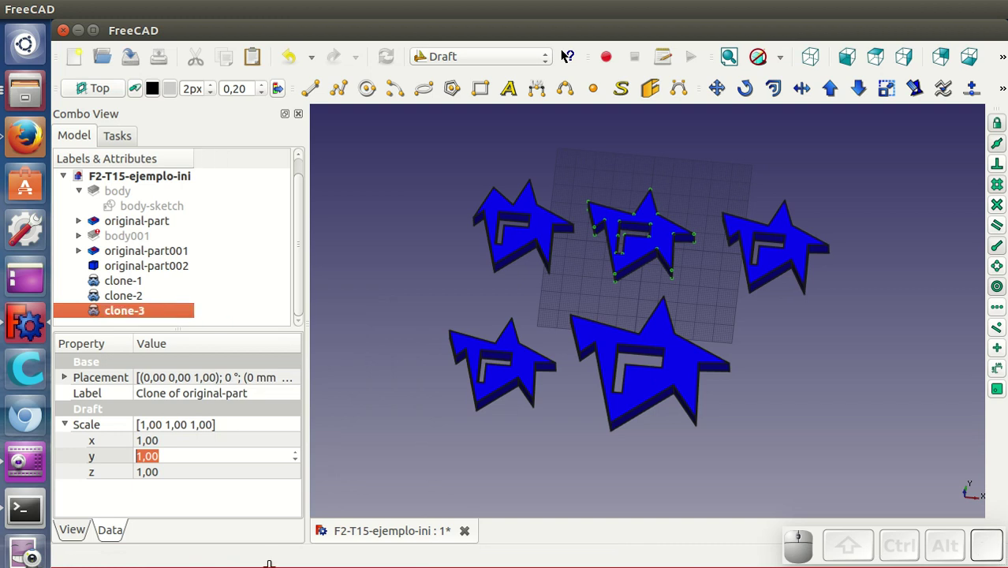
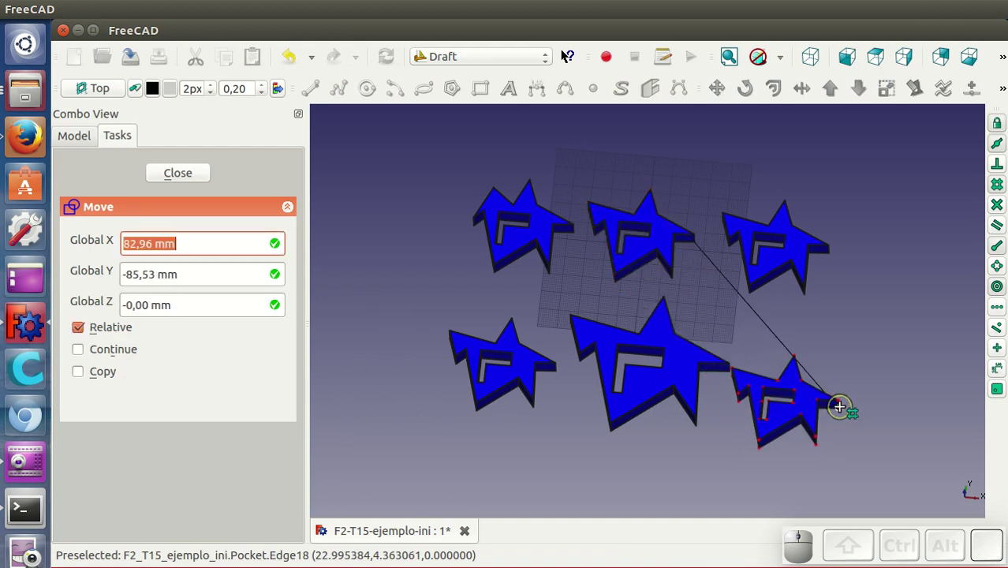
{"action": "left_click", "coordinate": [855, 383]}
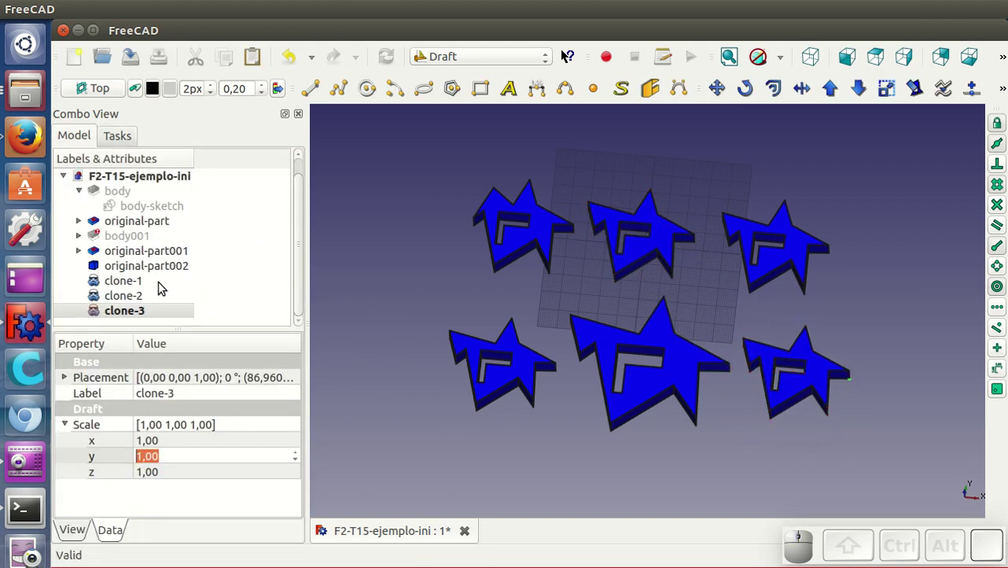
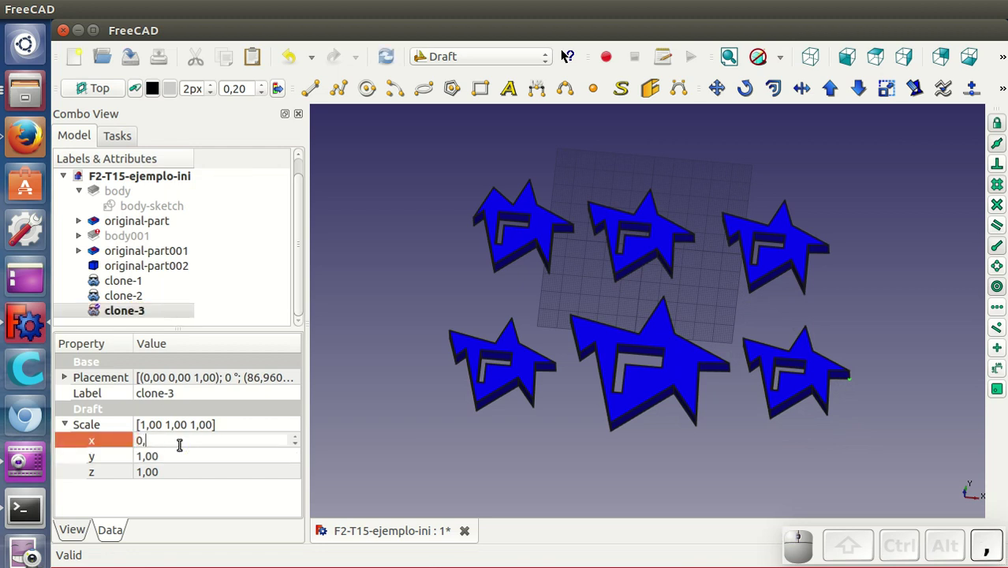
{"action": "key", "text": "5"}
{"action": "key", "text": "Return"}
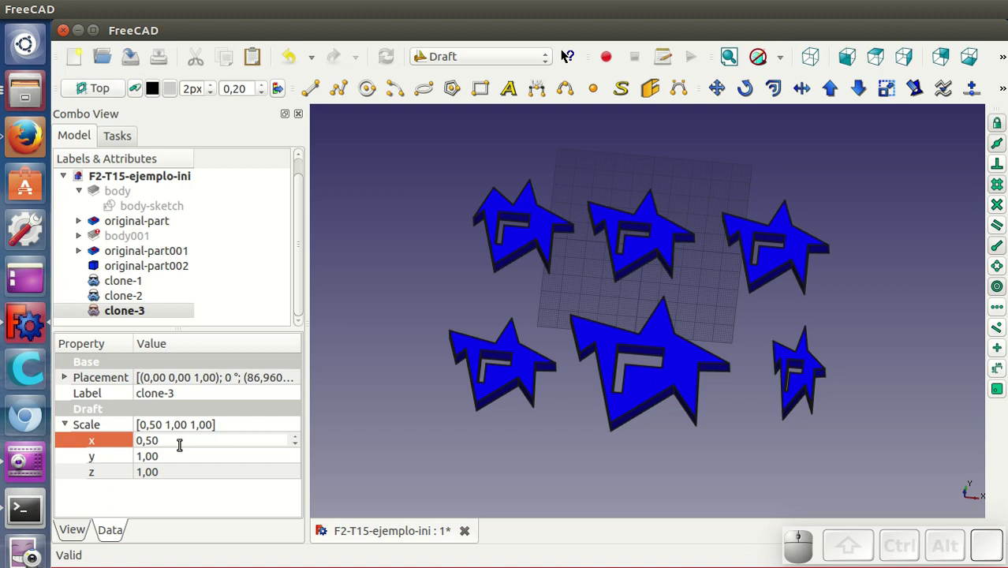
{"action": "left_click", "coordinate": [179, 455]}
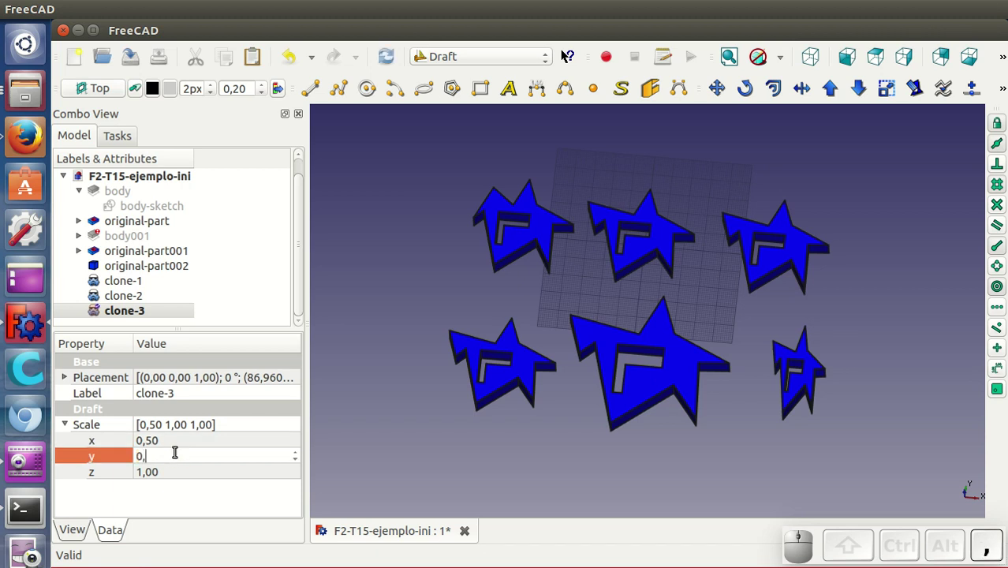
{"action": "key", "text": "Return"}
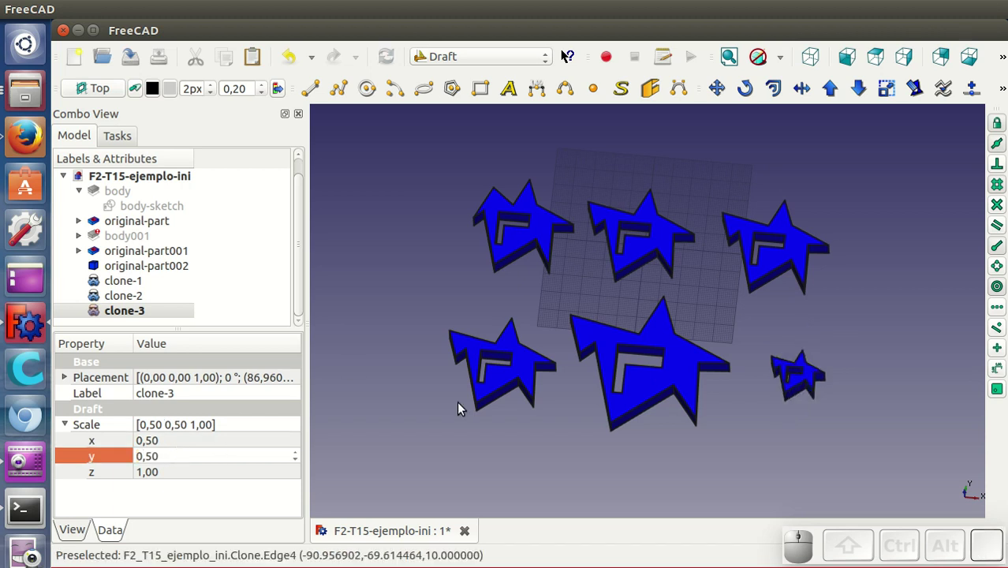
{"action": "left_click_drag", "start_coordinate": [655, 436], "coordinate": [555, 385]}
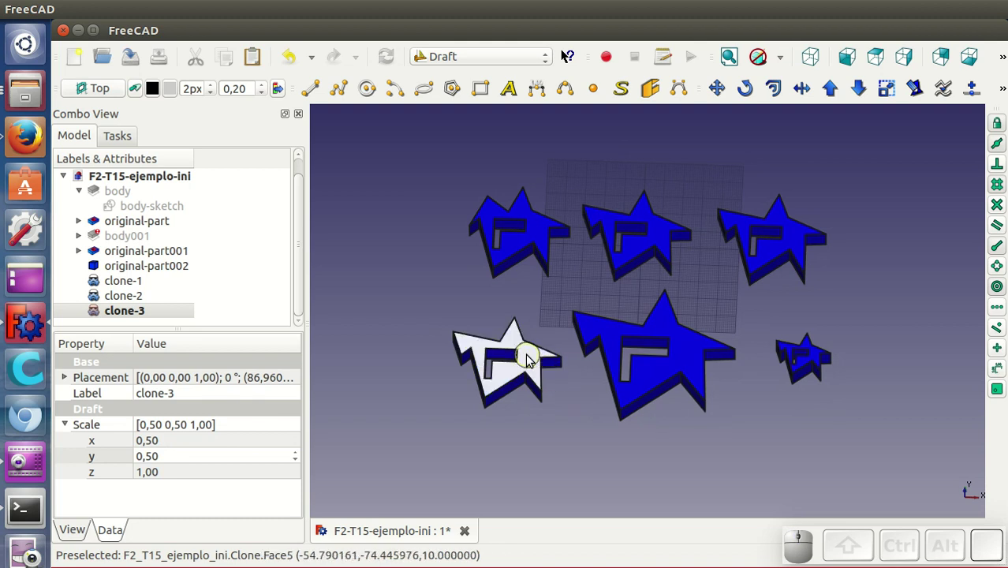
Step: Set the lower-left star clone's shape colour to yellow via its Appearance dialog
{"action": "left_click", "coordinate": [530, 361]}
{"action": "right_click", "coordinate": [532, 358]}
{"action": "left_click", "coordinate": [568, 488]}
{"action": "left_click", "coordinate": [221, 196]}
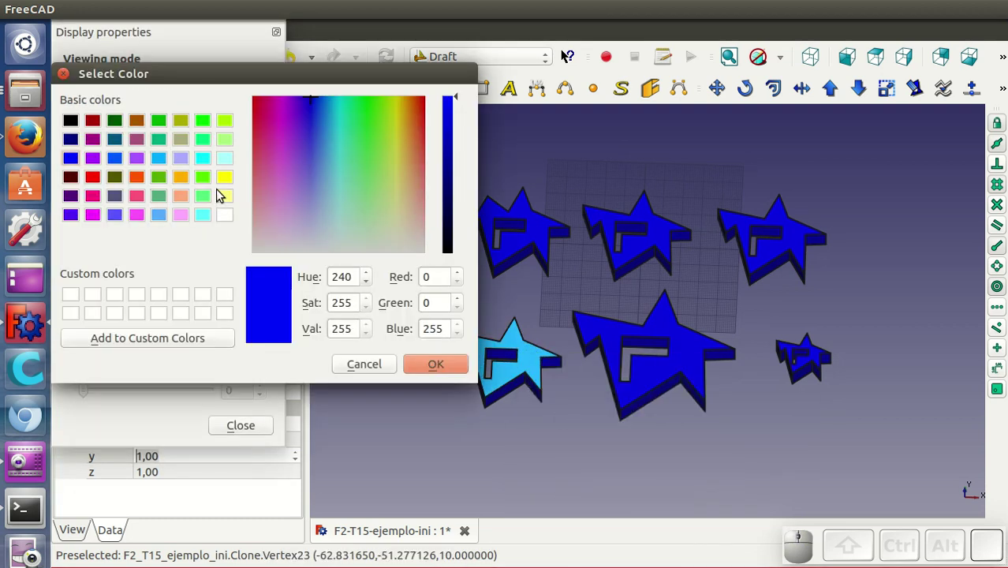
{"action": "left_click", "coordinate": [230, 181]}
{"action": "left_click", "coordinate": [431, 367]}
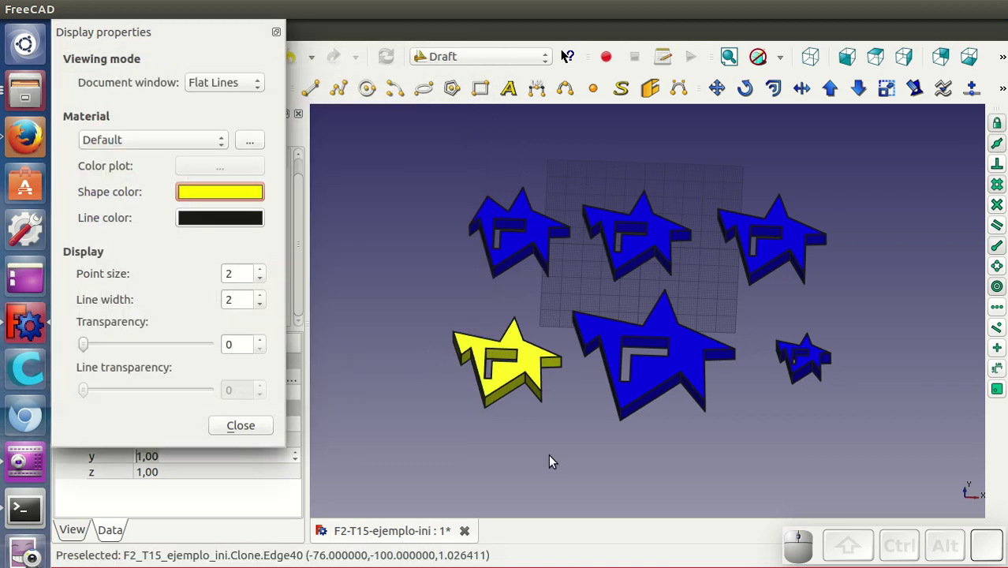
{"action": "left_click", "coordinate": [554, 459]}
Step: Deselect the clones and adjust the view before opening the Tools menu
{"action": "left_click", "coordinate": [265, 428]}
{"action": "left_click_drag", "start_coordinate": [663, 429], "coordinate": [328, 7]}
{"action": "left_click", "coordinate": [173, 10]}
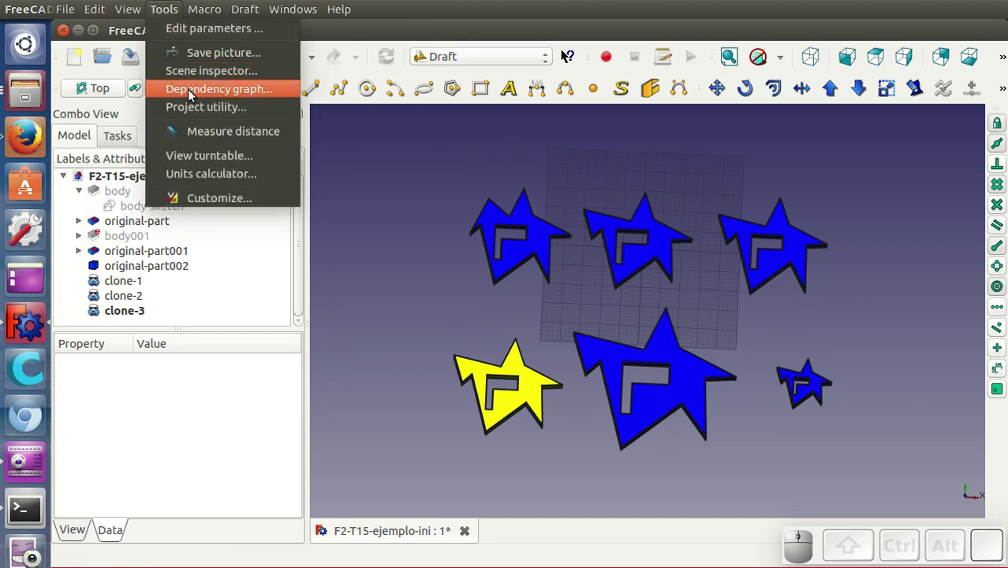
Step: Show the model's dependency graph and enter the original star's sketch for editing
{"action": "left_click", "coordinate": [194, 93]}
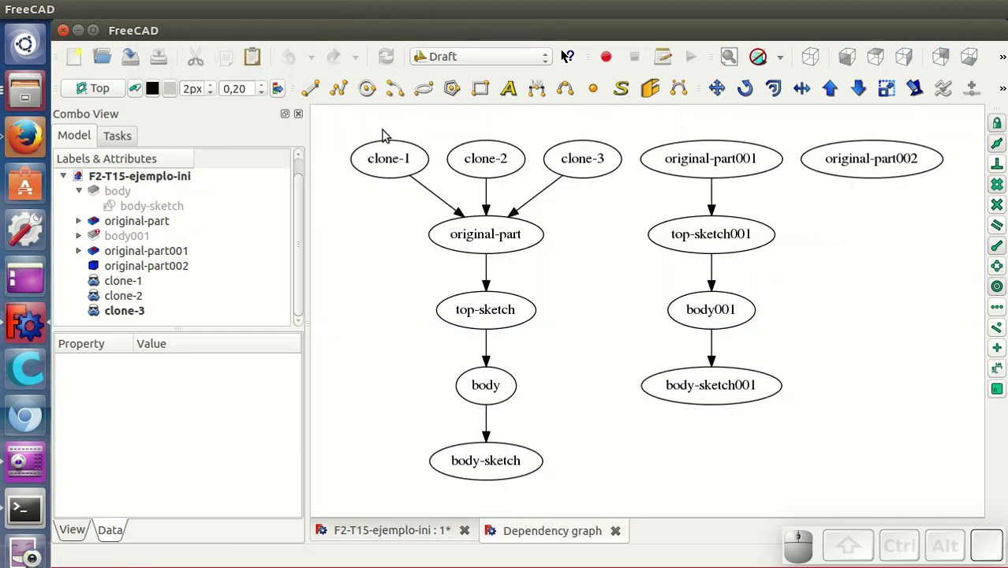
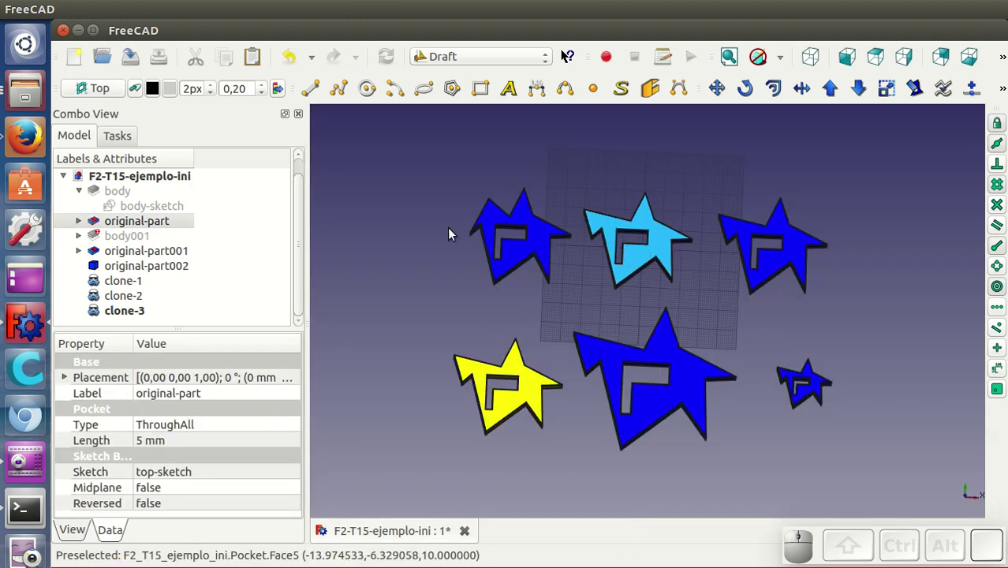
{"action": "left_click", "coordinate": [173, 207]}
Step: Drag three star points to reshape the outline so all clones update, then close the sketch
{"action": "left_click_drag", "start_coordinate": [674, 290], "coordinate": [693, 280]}
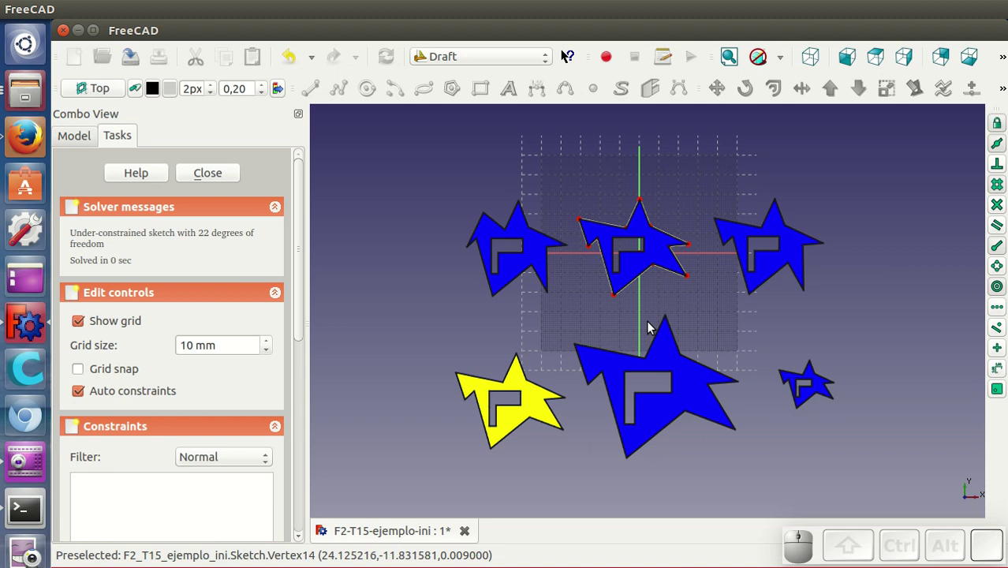
{"action": "left_click_drag", "start_coordinate": [618, 301], "coordinate": [592, 306]}
{"action": "left_click_drag", "start_coordinate": [646, 201], "coordinate": [662, 203]}
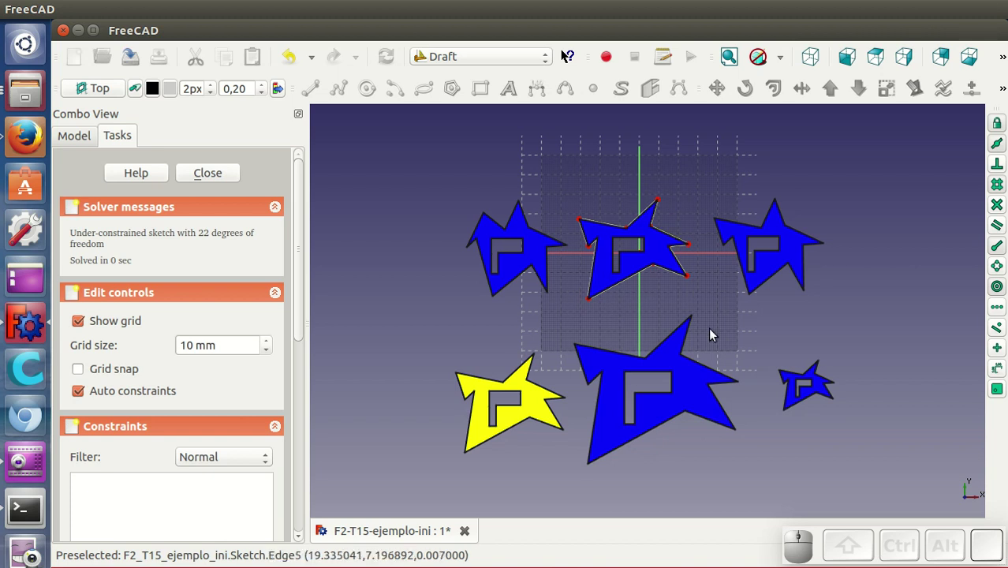
{"action": "left_click_drag", "start_coordinate": [677, 477], "coordinate": [658, 426]}
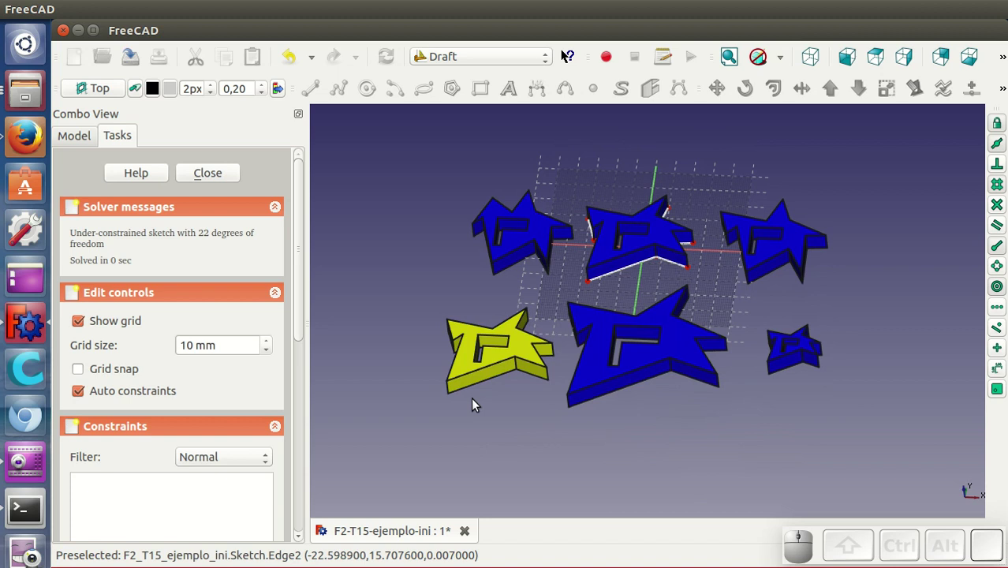
{"action": "left_click", "coordinate": [205, 178]}
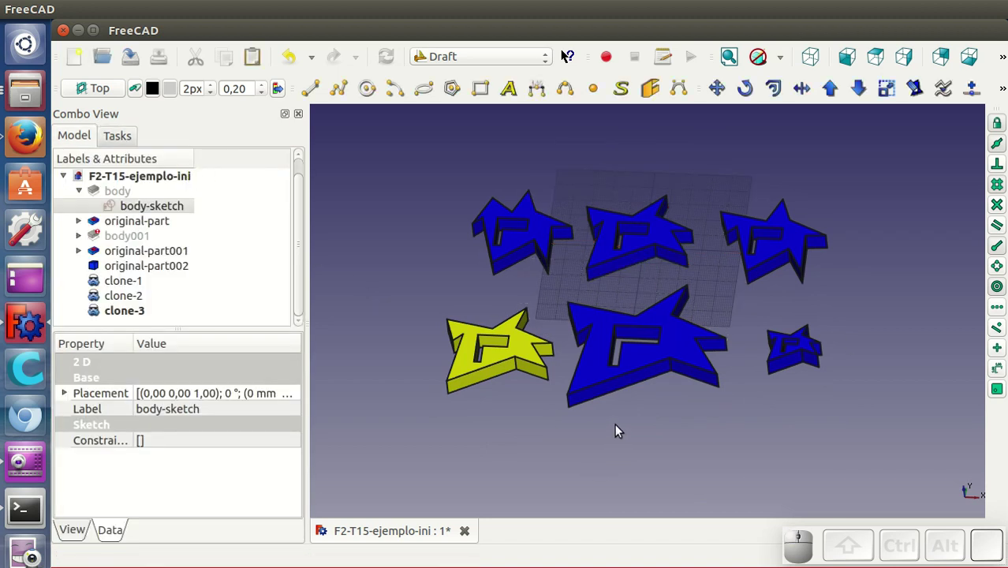
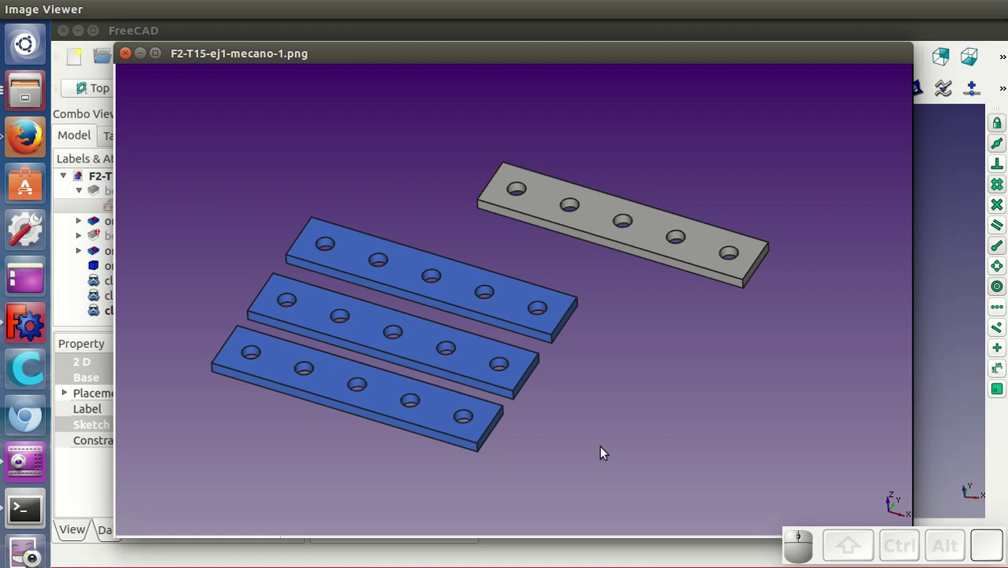
Step: Step through the mecano bar exercise images to the first recipientes picture
{"action": "key", "text": "Right"}
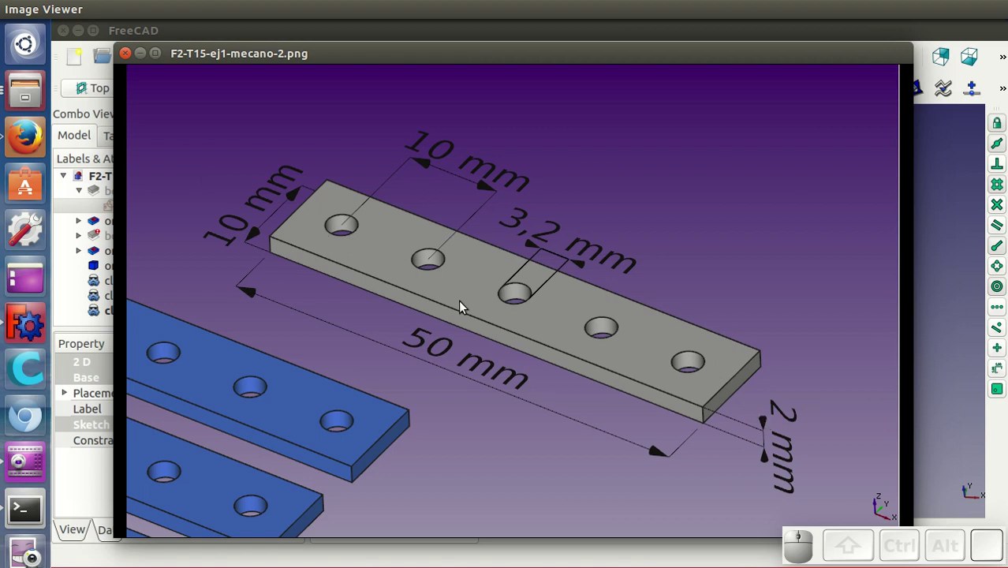
{"action": "key", "text": "Right"}
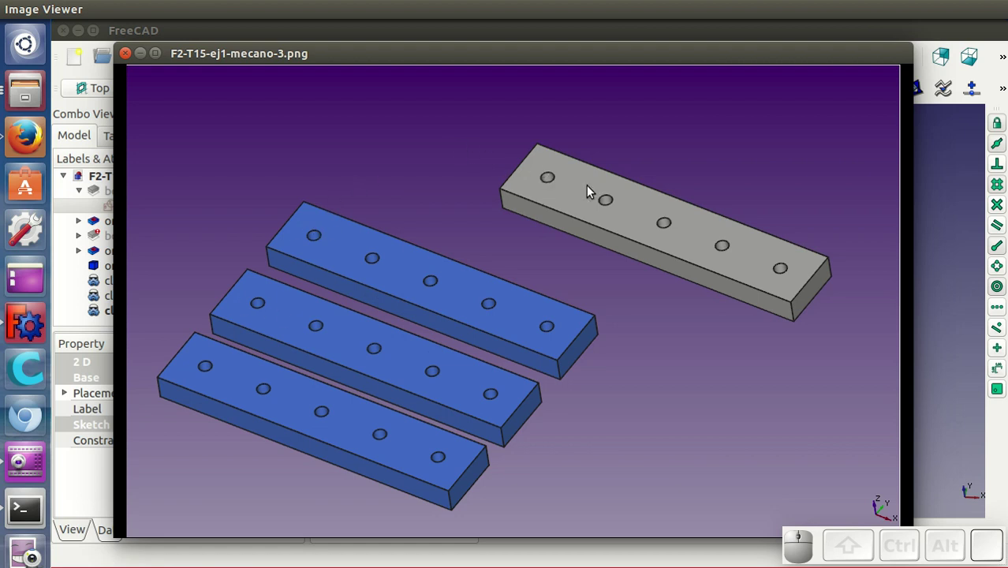
{"action": "left_click", "coordinate": [682, 57]}
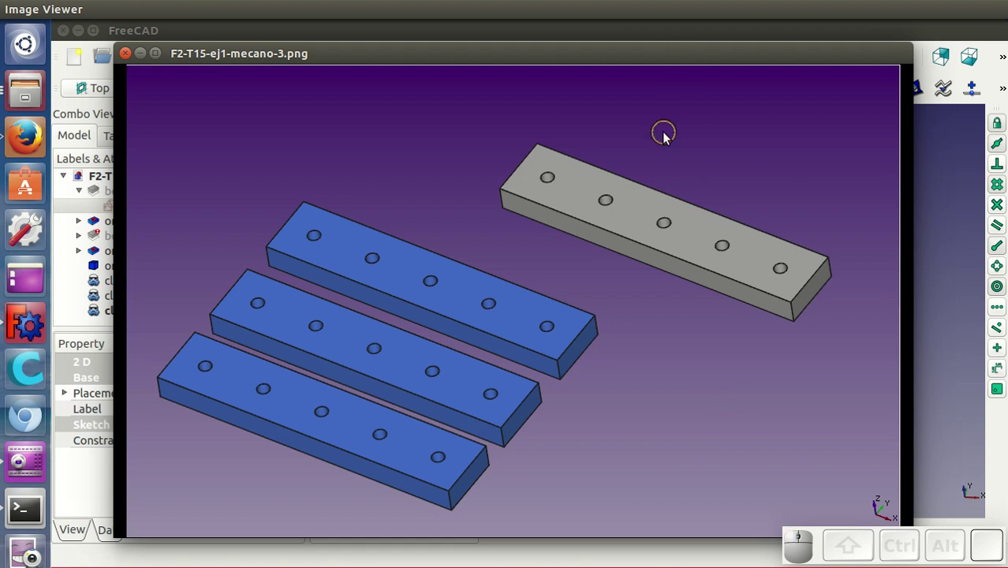
Step: Advance through the recipientes container images to F2-T15-ej3-estrellas-1.png
{"action": "key", "text": "Right"}
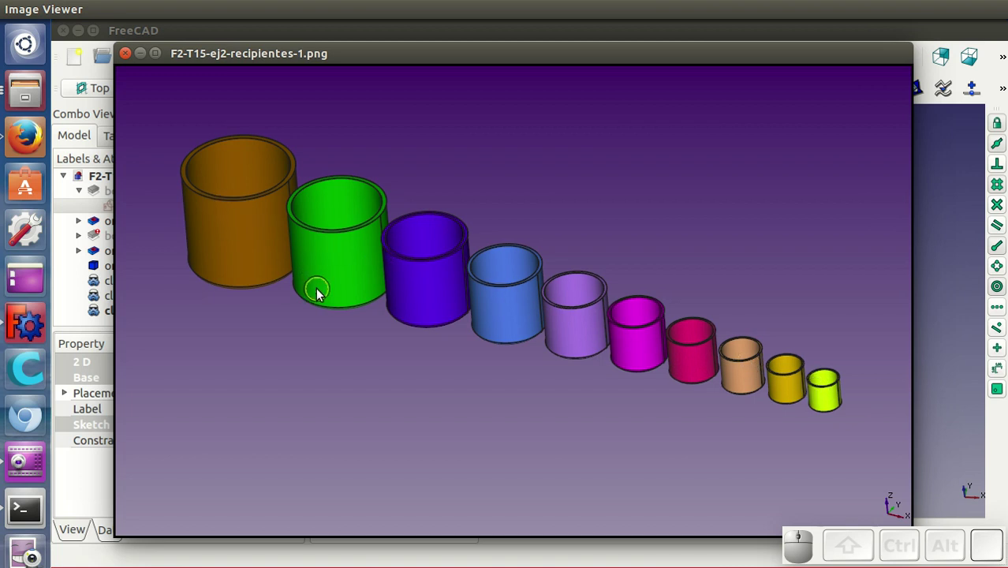
{"action": "key", "text": "Right"}
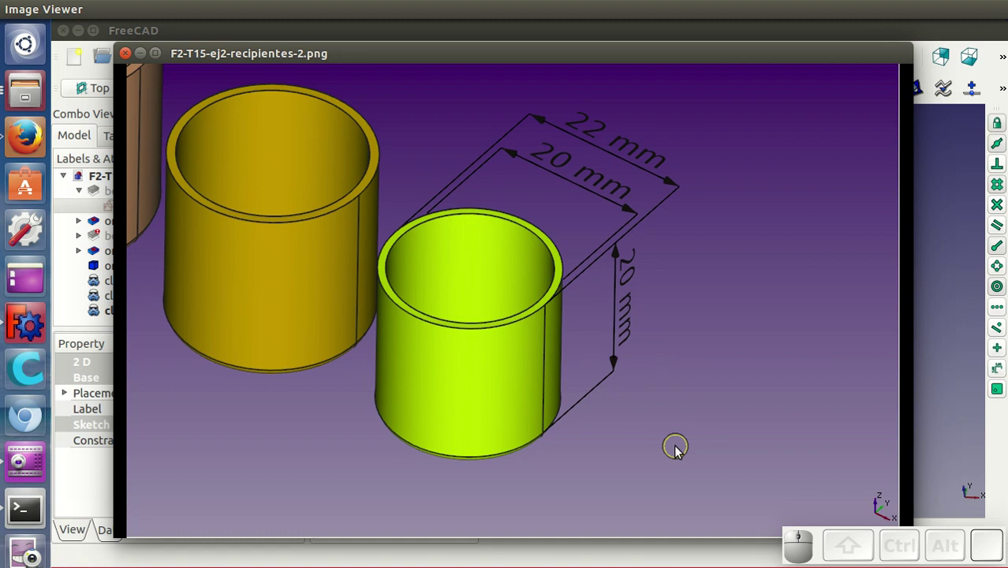
{"action": "key", "text": "Right"}
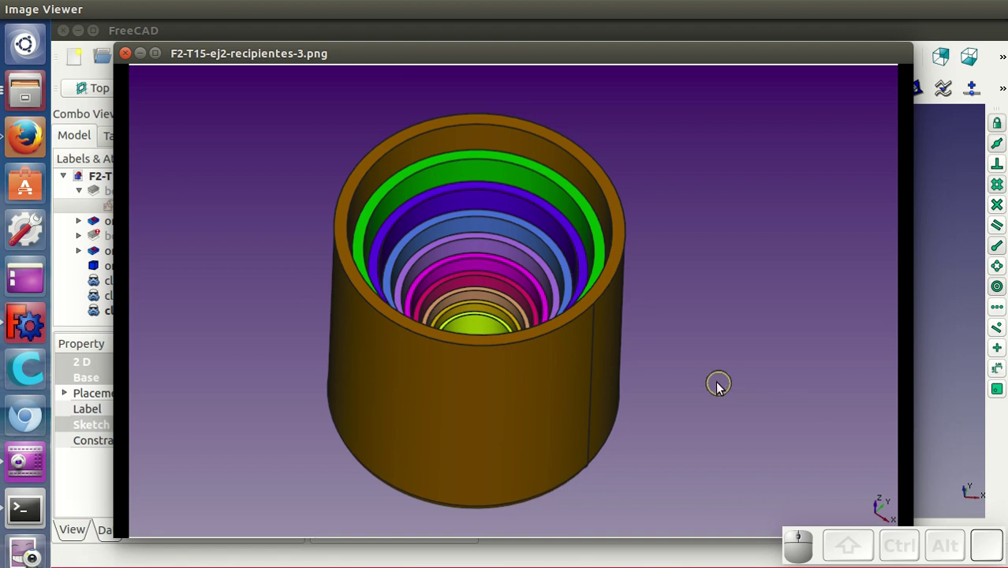
{"action": "left_click", "coordinate": [794, 63]}
Step: Advance to F2-T15-ej3-estrellas-2.png, the 150 × 150 mm plate with raised grey stars
{"action": "key", "text": "Right"}
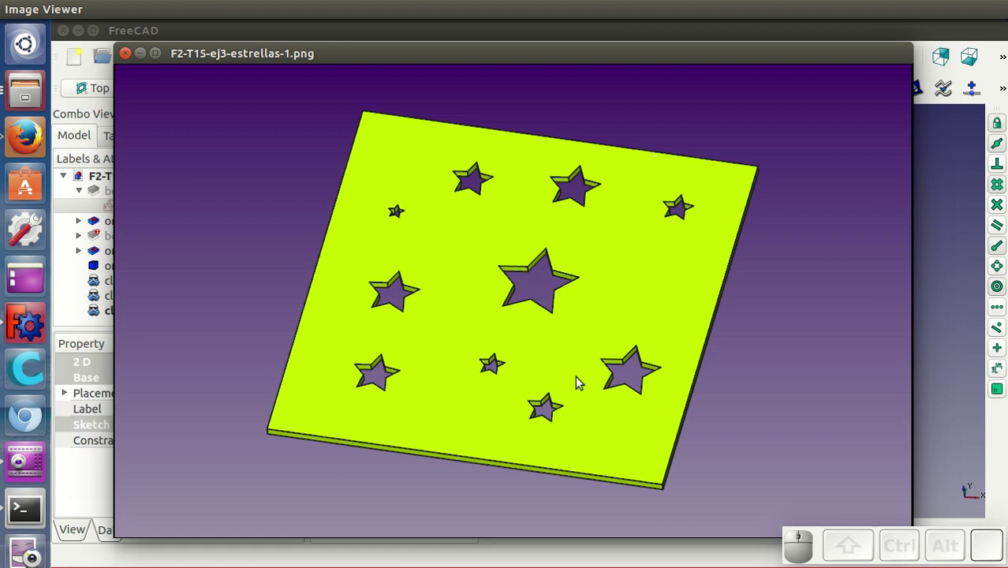
{"action": "key", "text": "Right"}
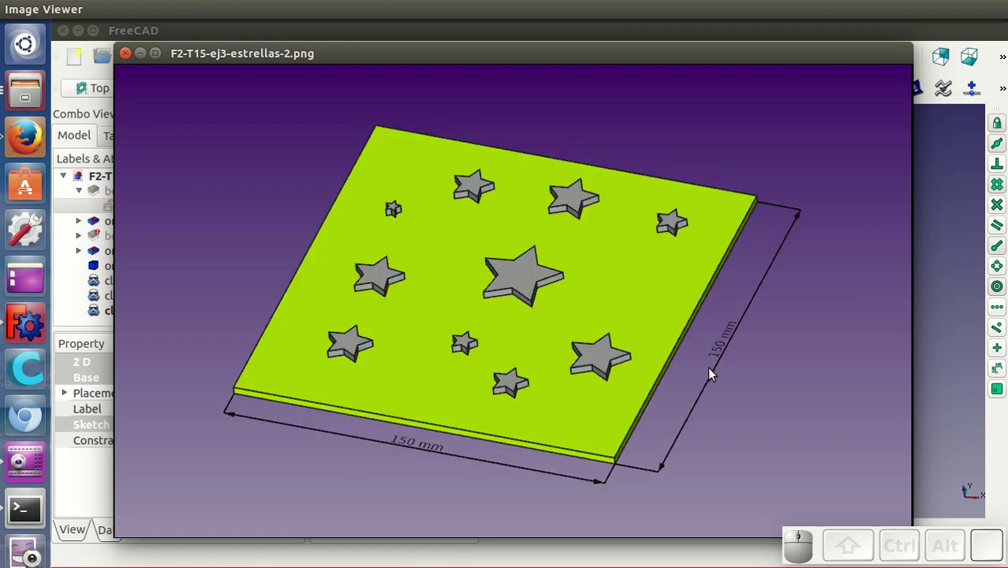